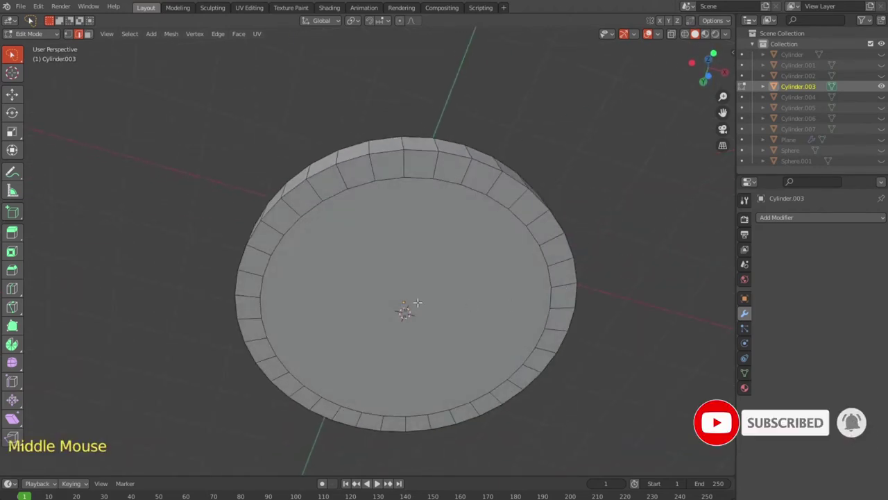
Inset the base face, then inset the small centre face again into concentric rings
{"action": "key", "text": "ctrl+r"}
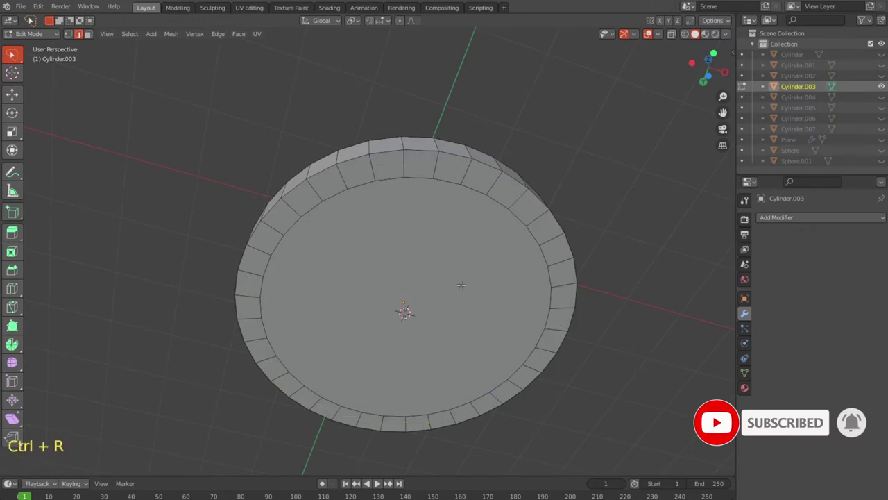
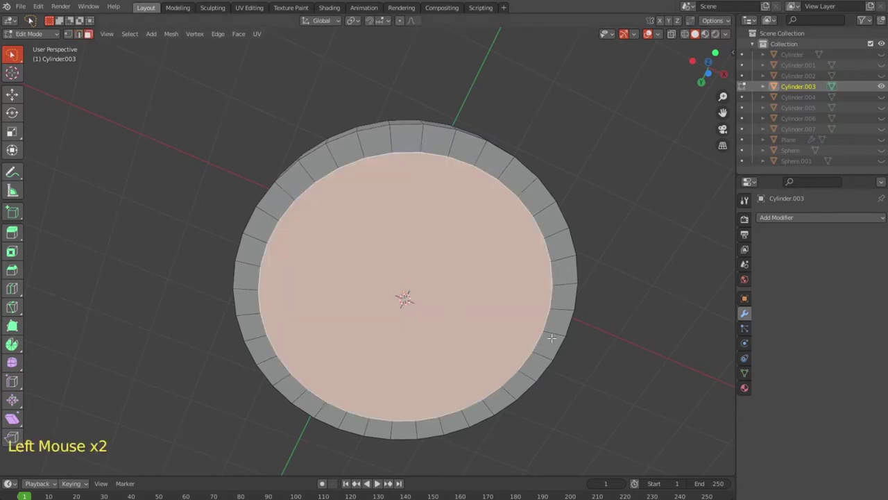
{"action": "key", "text": "ctrl+r"}
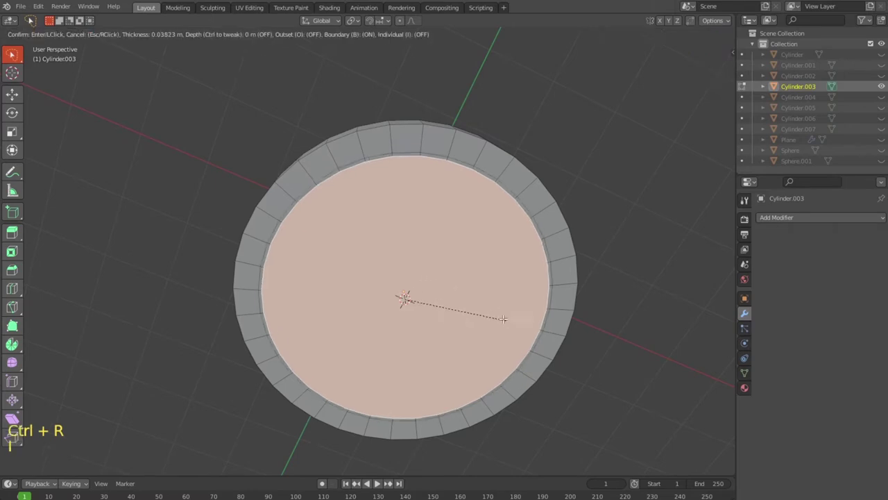
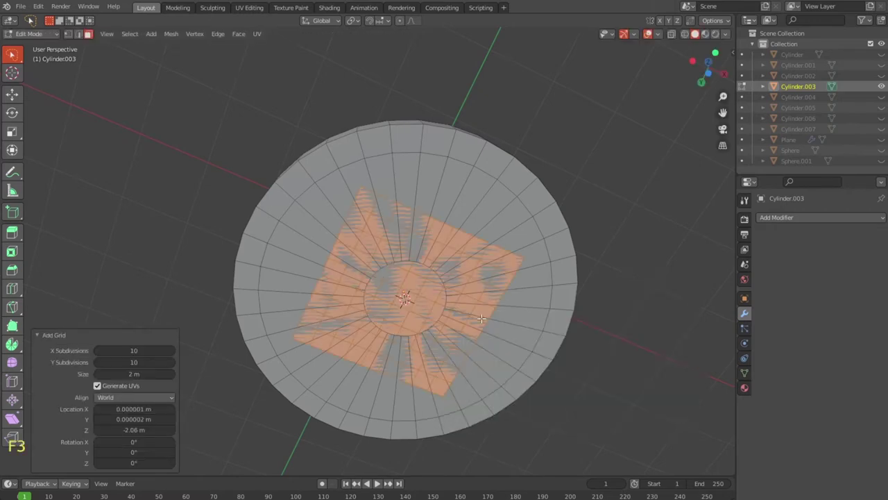
{"action": "key", "text": "ctrl+z"}
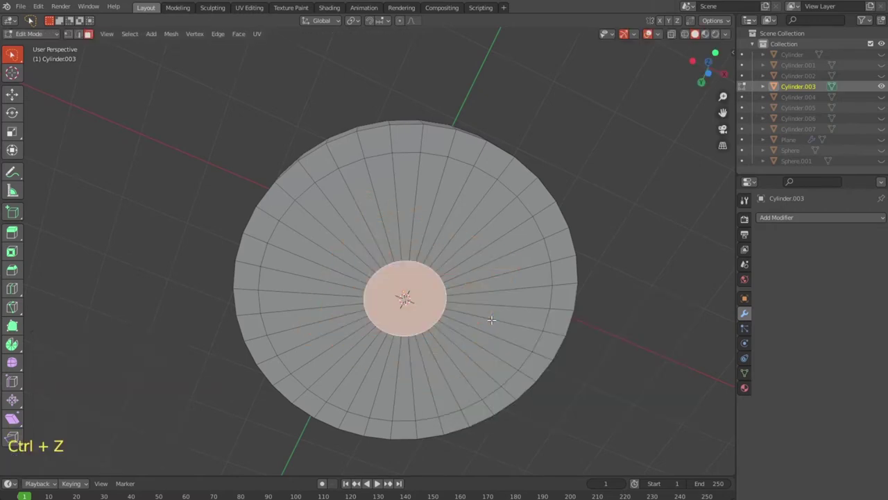
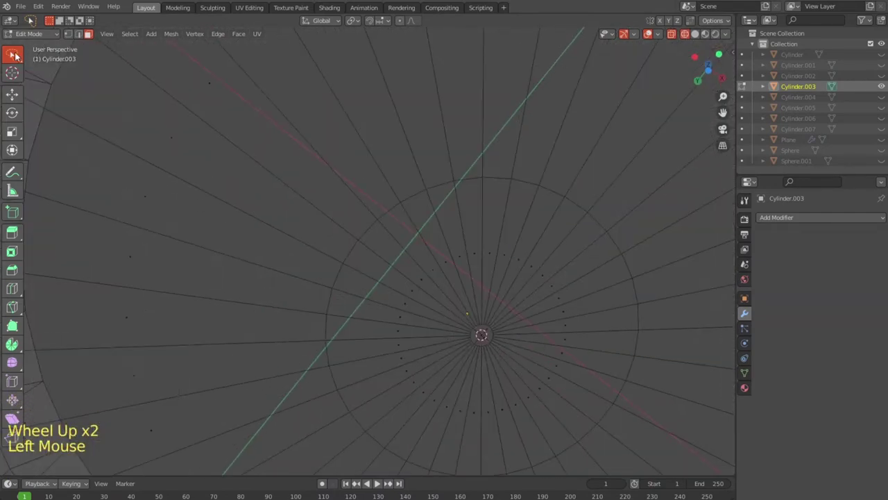
Circle-select the tiny centre face, triangulate it, and merge its vertices at the centre
{"action": "left_click", "coordinate": [17, 60]}
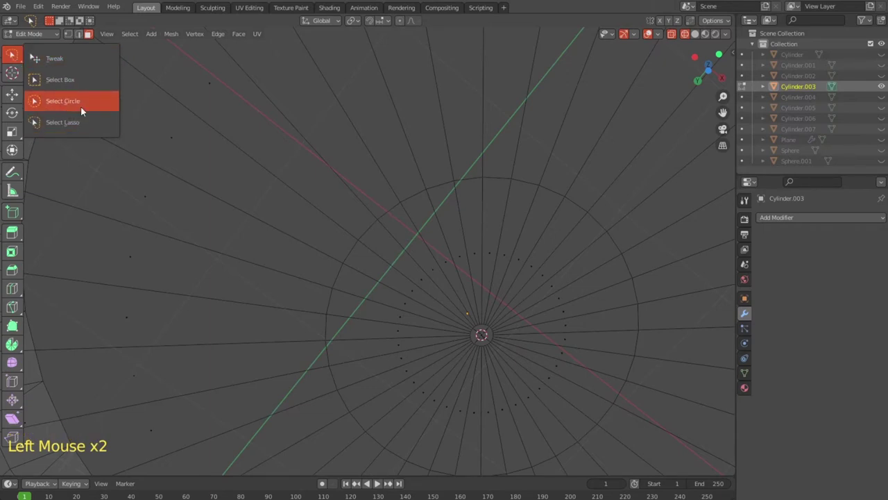
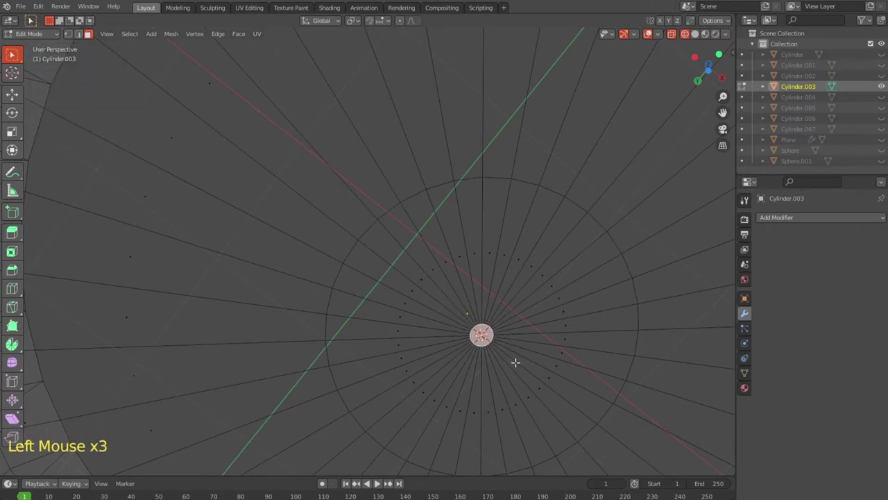
{"action": "right_click", "coordinate": [494, 345]}
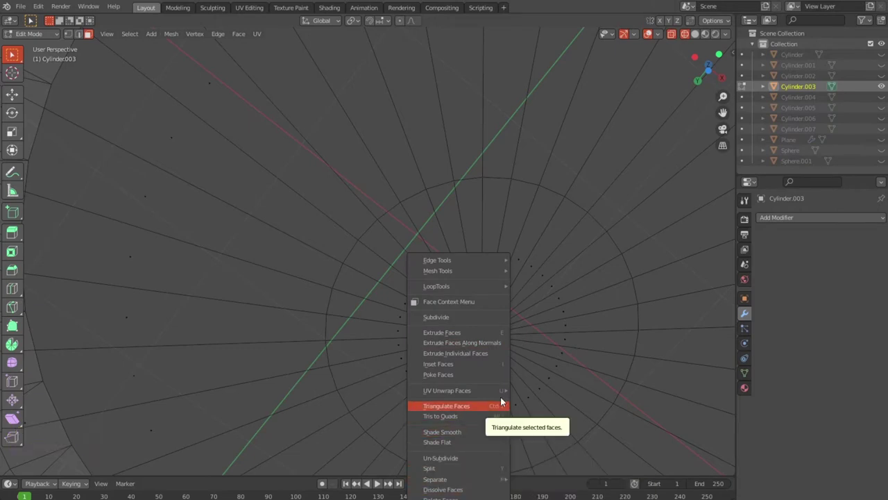
{"action": "double_click", "coordinate": [70, 40]}
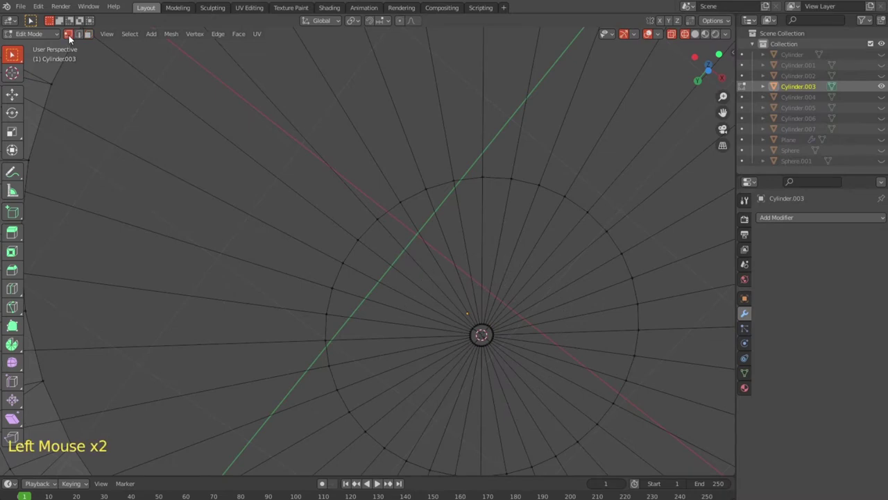
{"action": "right_click", "coordinate": [497, 332]}
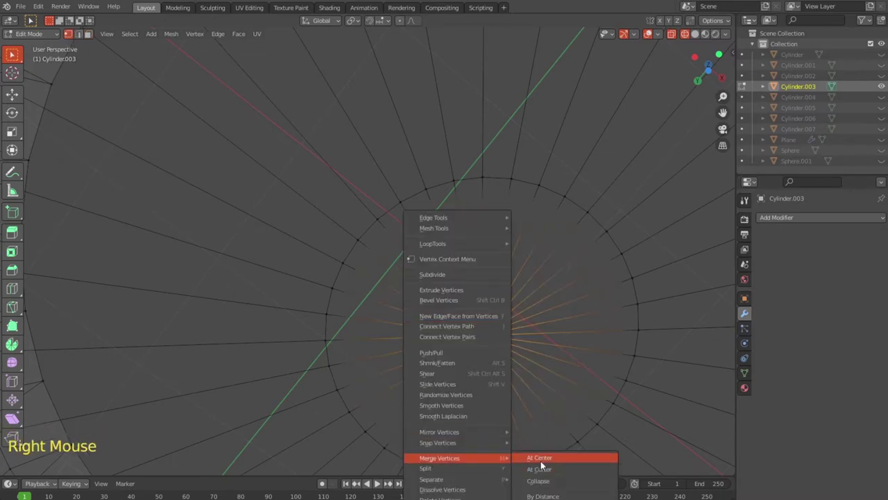
{"action": "scroll", "scroll_direction": "down", "scroll_amount": 3}
{"action": "scroll", "scroll_direction": "up", "scroll_amount": 3}
{"action": "key", "text": "ctrl+r"}
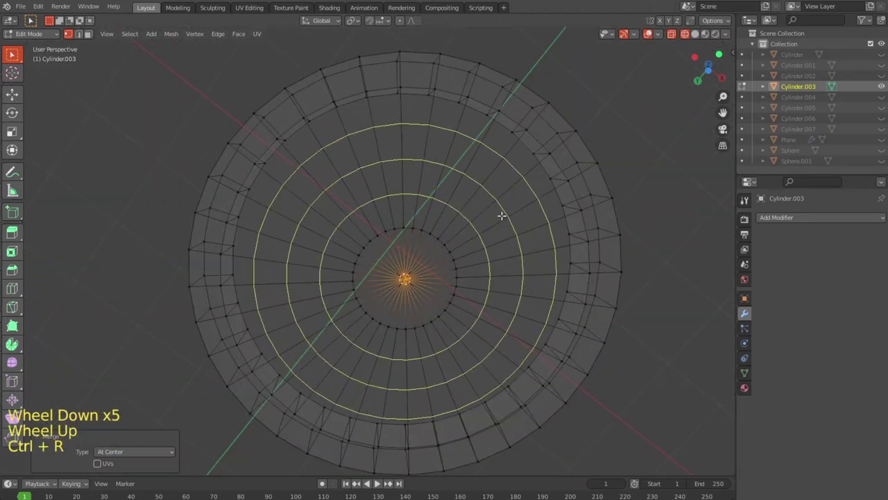
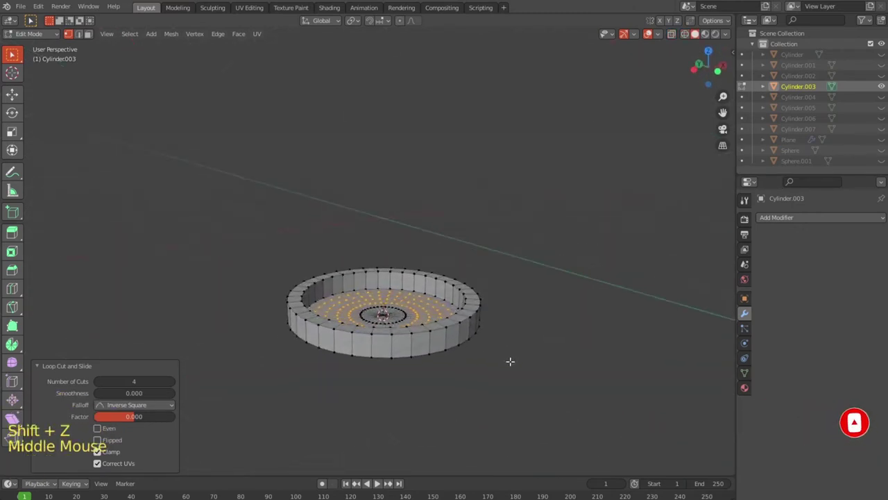
Add horizontal loop cuts around the base's outer wall and return to Object Mode
{"action": "key", "text": "ctrl+r"}
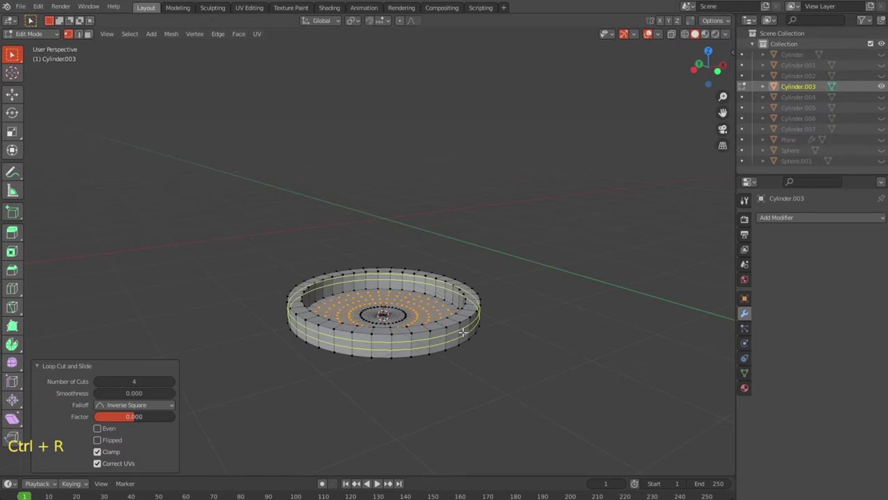
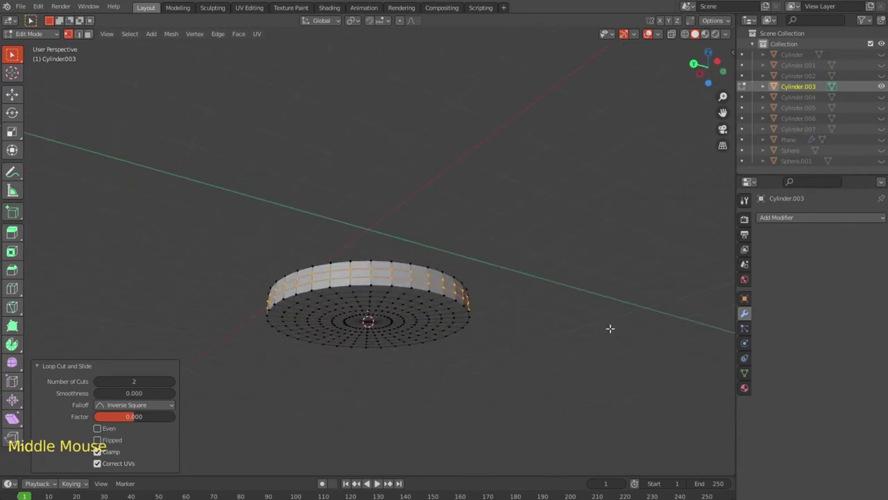
{"action": "key", "text": "Tab"}
{"action": "middle_click", "coordinate": [500, 365]}
{"action": "scroll", "scroll_direction": "up", "scroll_amount": 3}
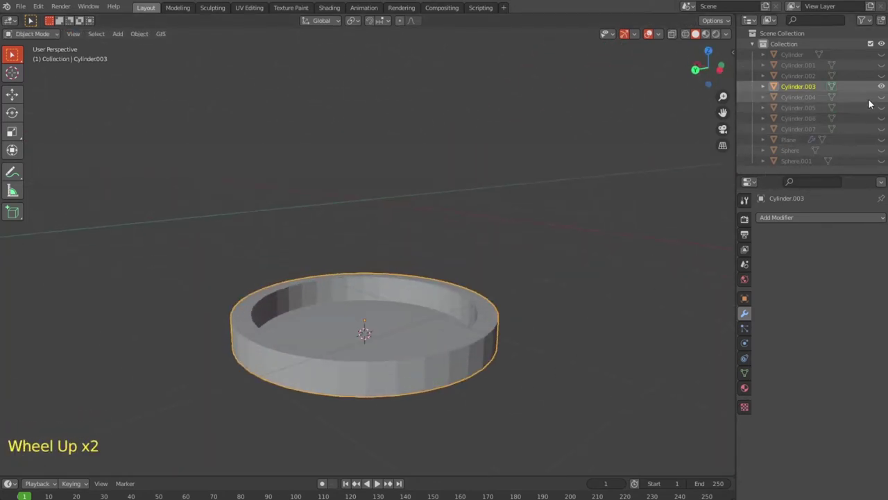
Unhide all hidden objects so staves, bands, rivets and handle reappear around the base
{"action": "key", "text": "alt+h"}
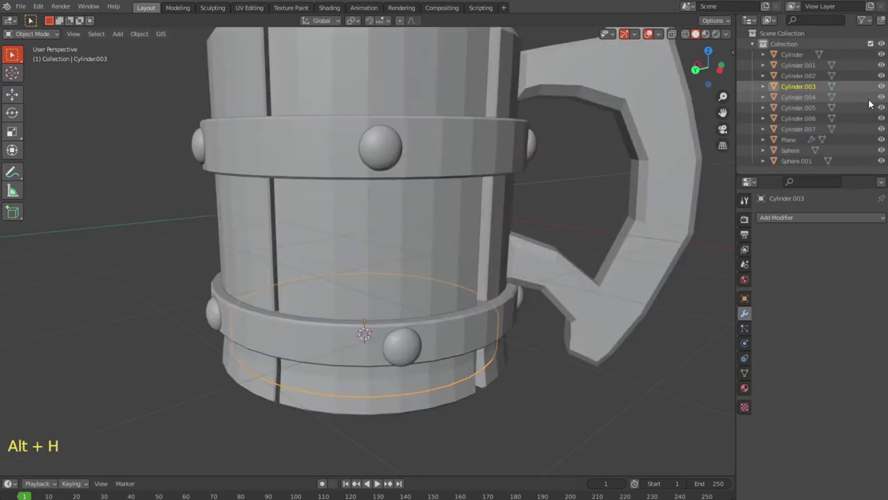
{"action": "scroll", "scroll_direction": "down", "scroll_amount": 3}
{"action": "left_click", "coordinate": [586, 362]}
{"action": "left_click", "coordinate": [623, 370]}
{"action": "left_click", "coordinate": [636, 379]}
{"action": "middle_click", "coordinate": [588, 362]}
{"action": "key", "text": "Tab"}
{"action": "scroll", "scroll_direction": "down", "scroll_amount": 3}
{"action": "key", "text": "Tab"}
Orbit around the reassembled tankard and briefly check the base mesh in Edit Mode
{"action": "scroll", "scroll_direction": "down", "scroll_amount": 3}
{"action": "middle_click", "coordinate": [563, 293]}
{"action": "scroll", "scroll_direction": "up", "scroll_amount": 3}
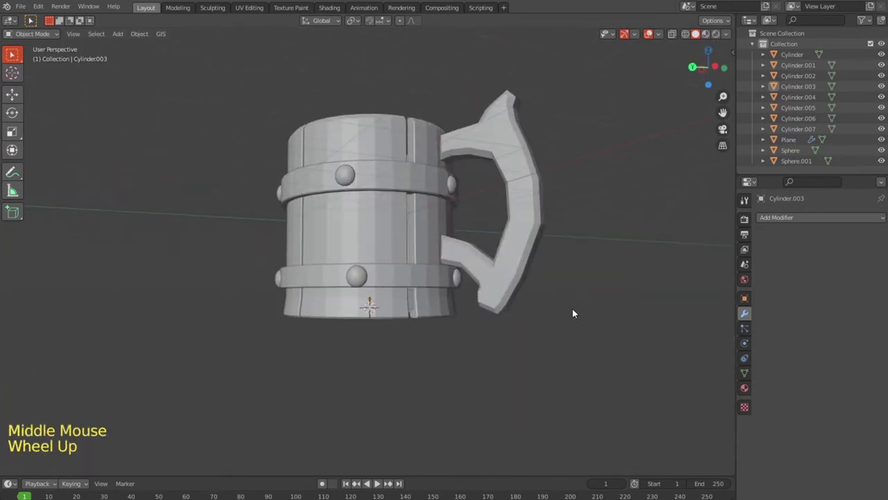
{"action": "middle_click", "coordinate": [578, 308]}
{"action": "key", "text": "Tab"}
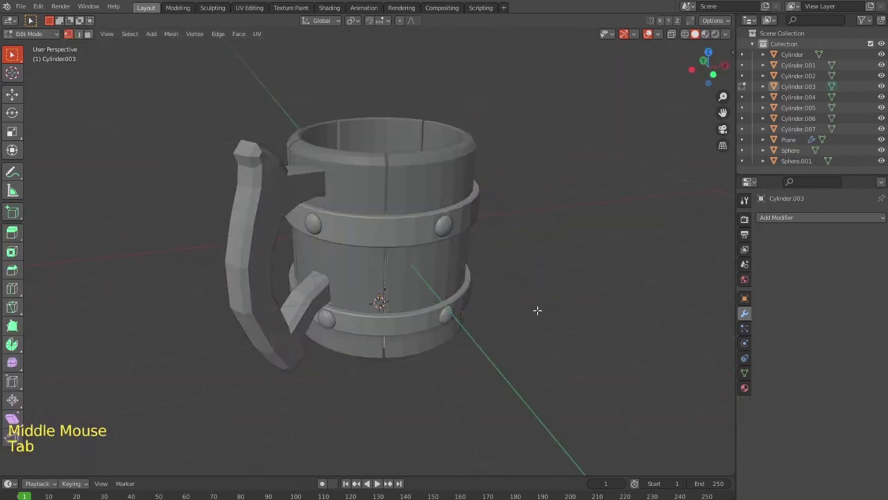
{"action": "key", "text": "Tab"}
{"action": "middle_click", "coordinate": [538, 310]}
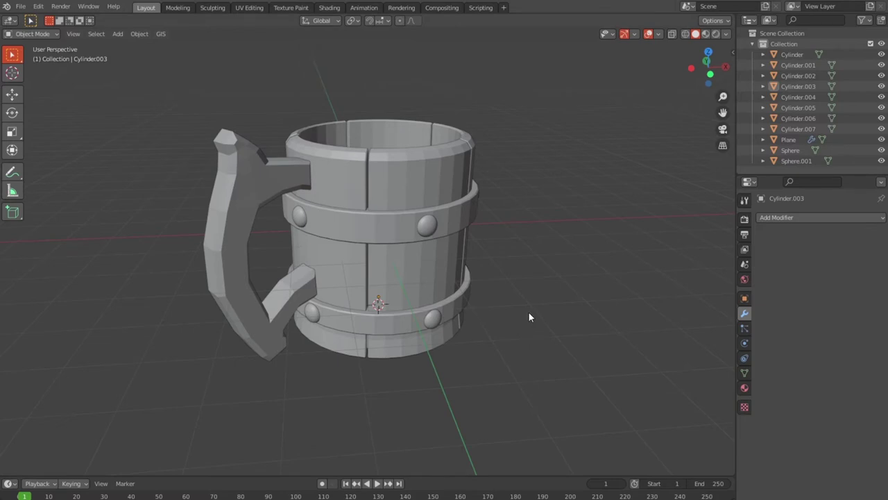
{"action": "left_click", "coordinate": [569, 338]}
Select all parts and add edge loops on the upper band, the handle's top arm and outer side
{"action": "key", "text": "a"}
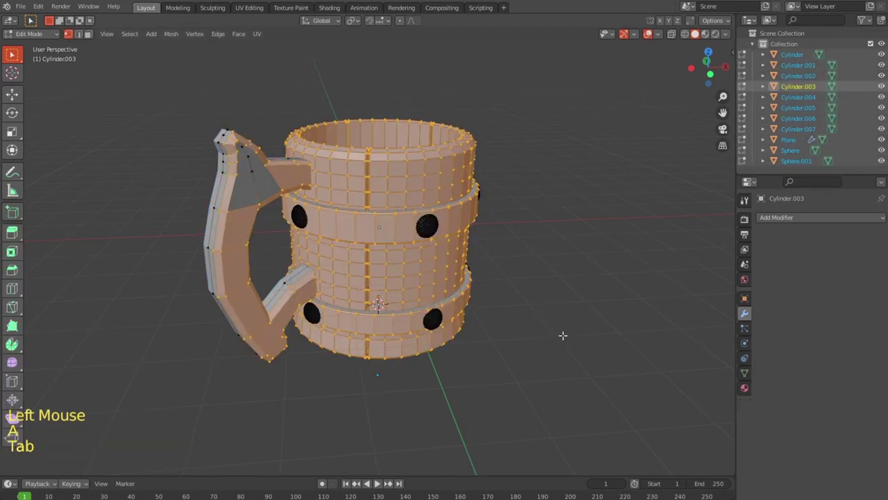
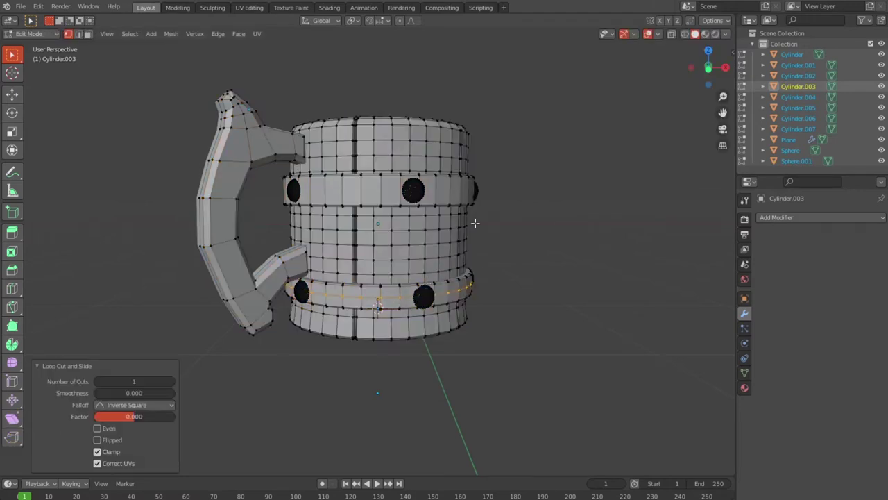
{"action": "key", "text": "ctrl+r"}
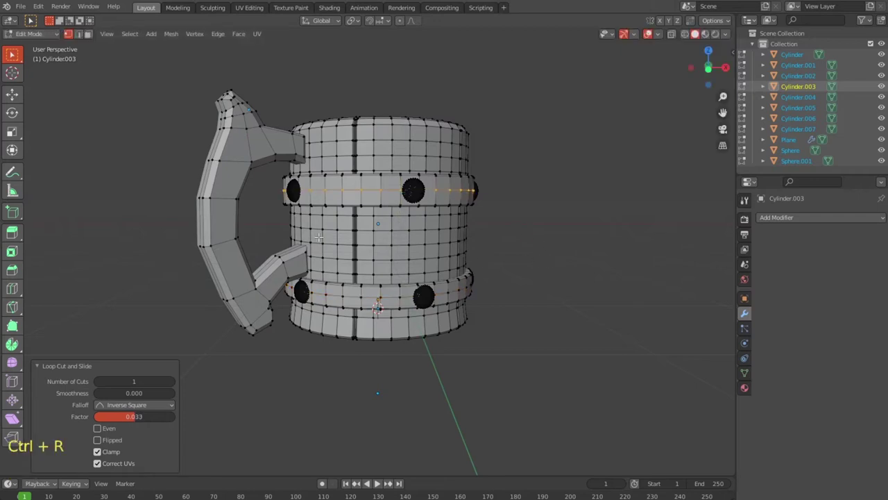
{"action": "key", "text": "ctrl+r"}
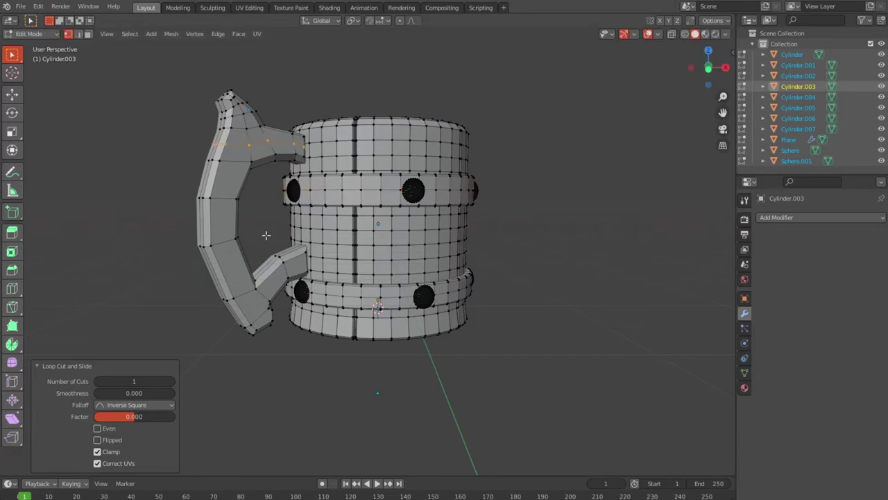
{"action": "key", "text": "ctrl+r"}
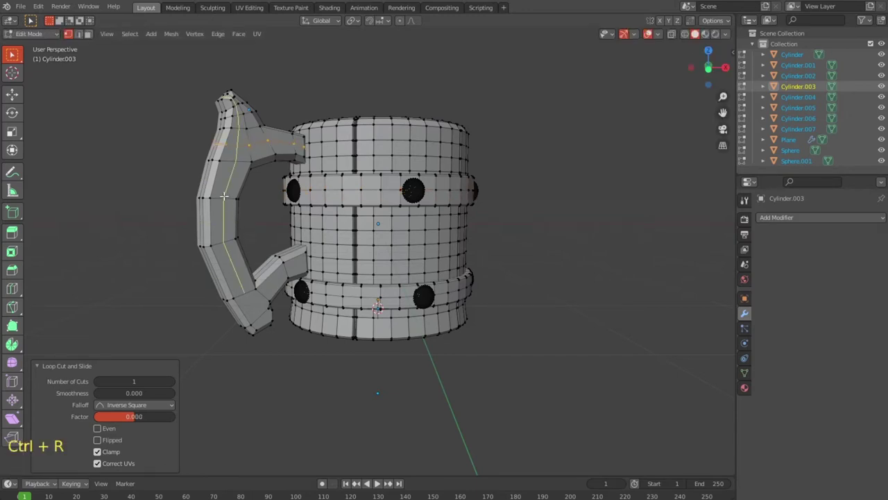
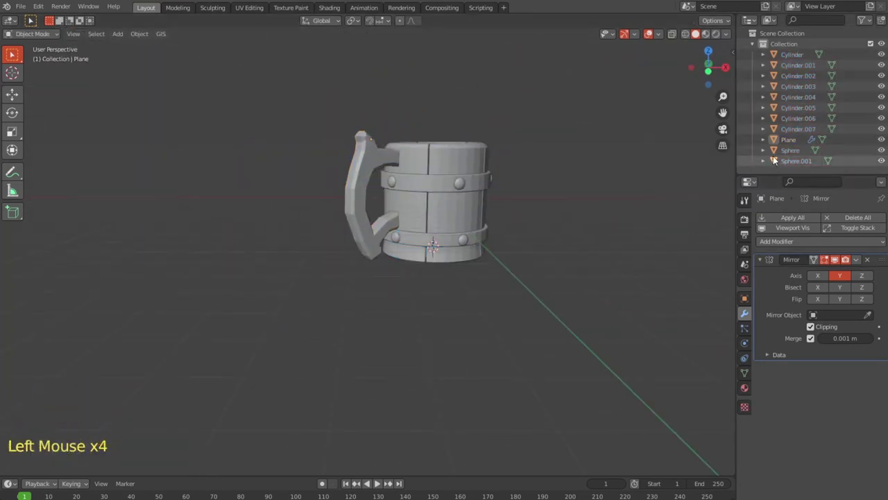
Select the handle and isolate it from the rest of the tankard, keeping its Y Mirror modifier
{"action": "left_click", "coordinate": [796, 142]}
{"action": "key", "text": "shift+h"}
{"action": "key", "text": "alt+h"}
{"action": "key", "text": "shift+h"}
{"action": "key", "text": "shift+h"}
{"action": "scroll", "scroll_direction": "up", "scroll_amount": 3}
{"action": "scroll", "scroll_direction": "up", "scroll_amount": 3}
{"action": "left_click", "coordinate": [826, 265]}
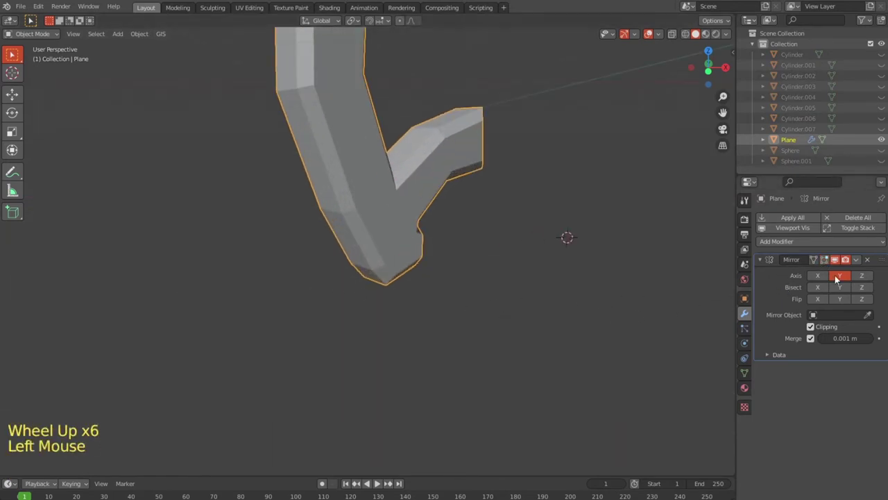
{"action": "middle_click", "coordinate": [462, 343]}
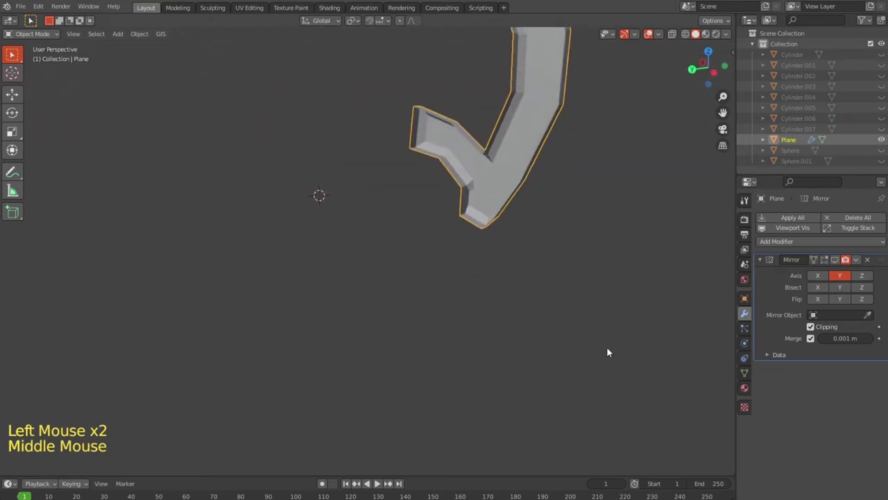
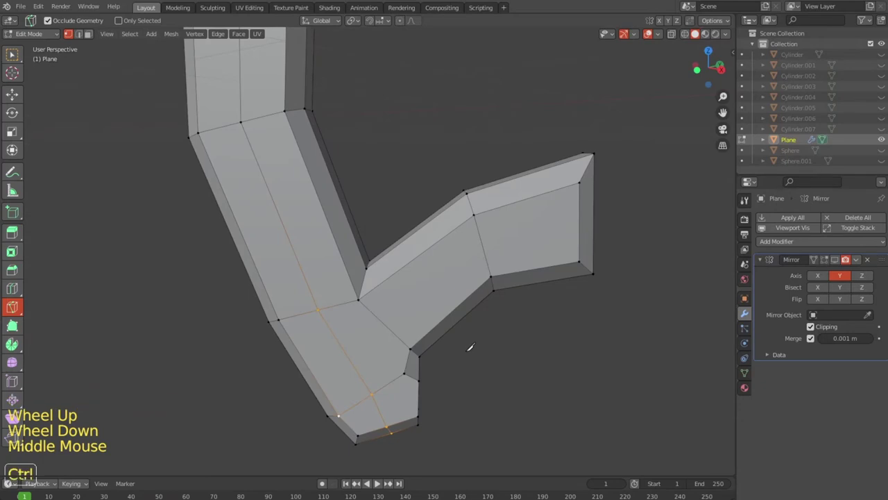
Cut a new edge line along the handle's lower arm across into the upright section
{"action": "key", "text": "ctrl+r"}
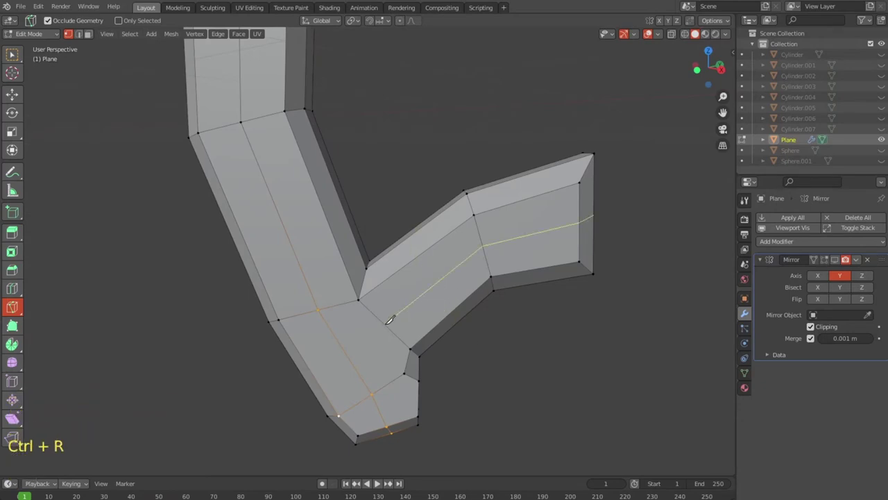
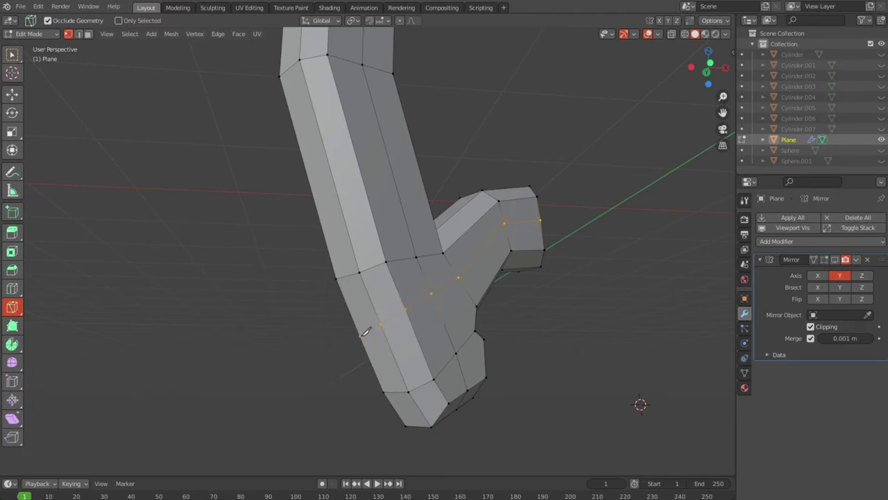
{"action": "key", "text": "Tab"}
{"action": "scroll", "scroll_direction": "down", "scroll_amount": 3}
{"action": "key", "text": "Tab"}
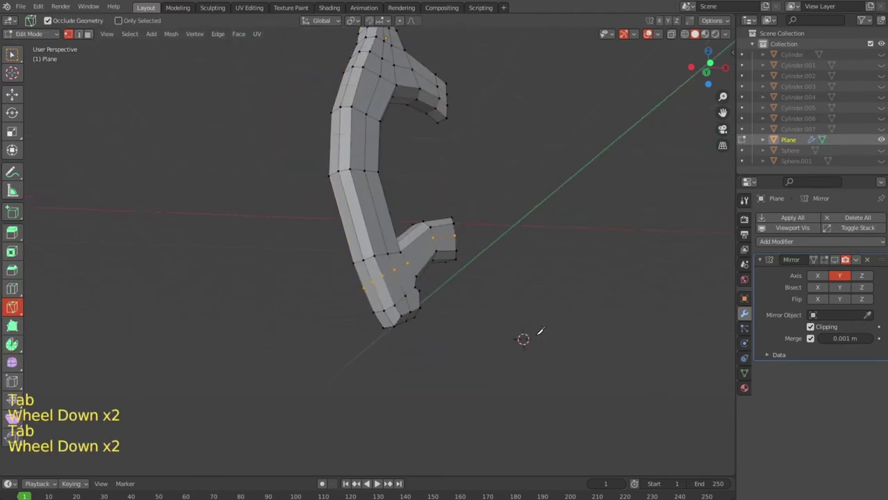
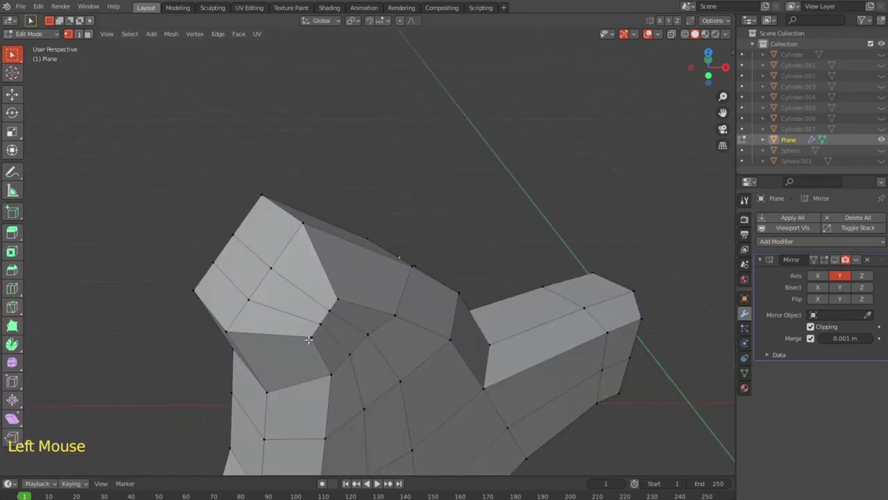
Move the vertex where the handle's upper arm meets the upright into place
{"action": "key", "text": "g"}
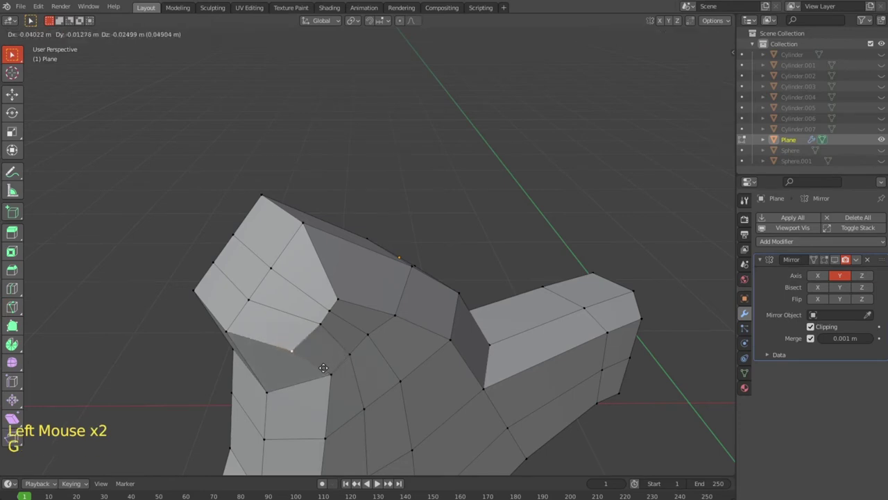
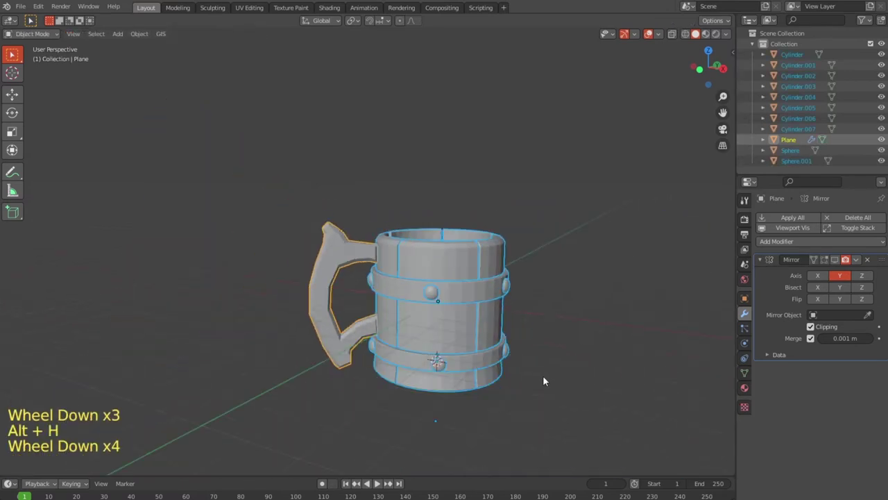
Enable edit-mode and on-cage display for the handle's Mirror modifier while editing all parts
{"action": "left_click", "coordinate": [583, 396]}
{"action": "key", "text": "a"}
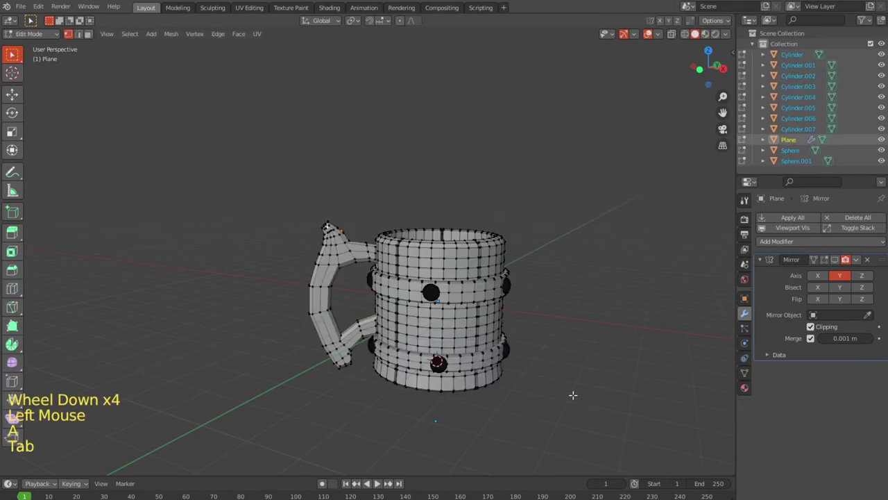
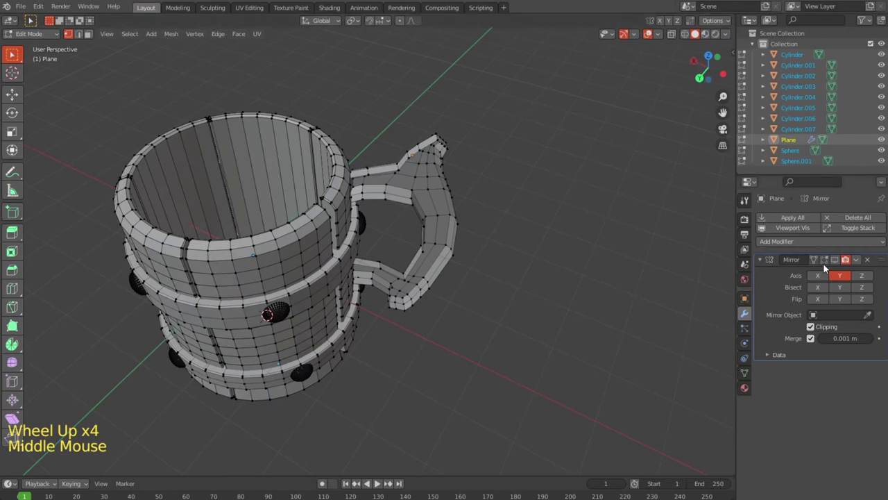
{"action": "left_click", "coordinate": [828, 266]}
{"action": "left_click", "coordinate": [837, 263]}
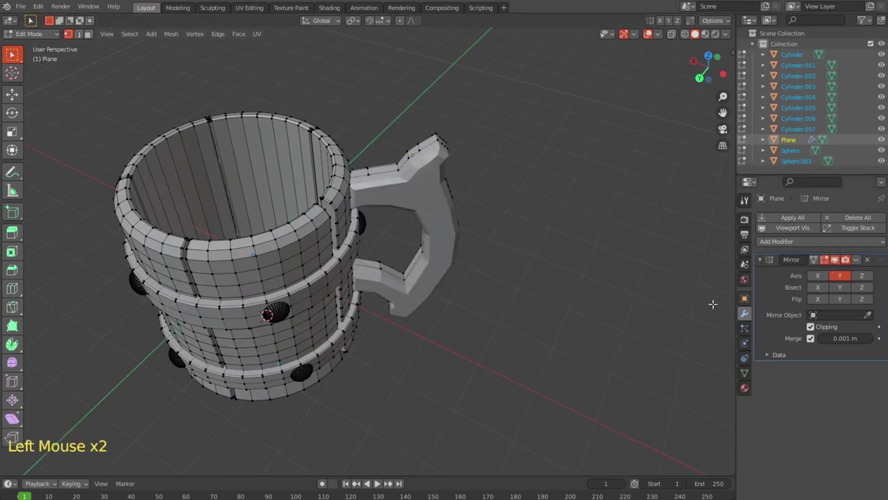
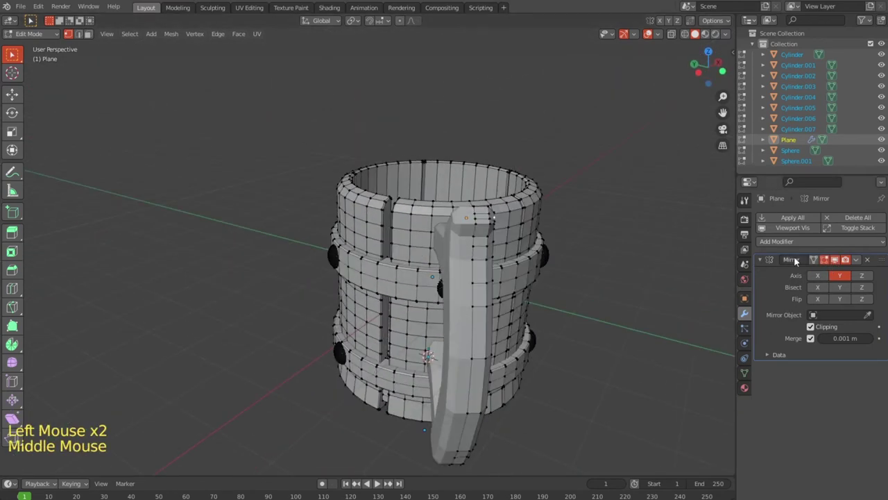
{"action": "left_click", "coordinate": [826, 239]}
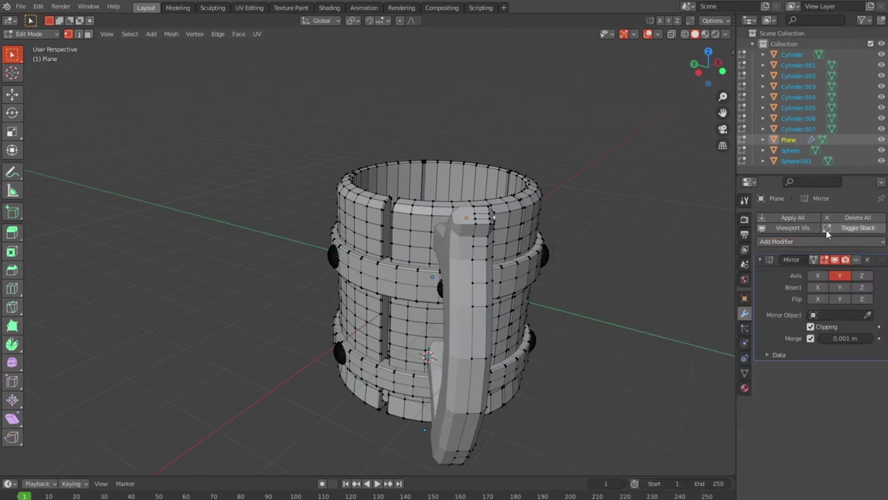
{"action": "left_click", "coordinate": [805, 218]}
Leave Edit Mode and apply the Mirror modifier so the handle has real mirrored geometry
{"action": "key", "text": "Tab"}
{"action": "left_click", "coordinate": [808, 220]}
{"action": "left_click", "coordinate": [617, 312]}
{"action": "middle_click", "coordinate": [587, 331]}
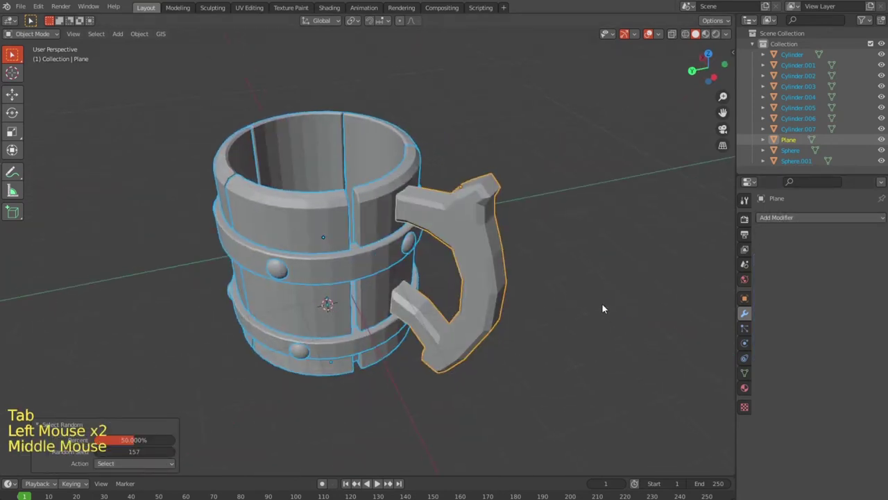
From front view, select every part and move the tankard up about 2.26 m onto the ground grid
{"action": "left_click", "coordinate": [630, 333]}
{"action": "middle_click", "coordinate": [583, 323]}
{"action": "scroll", "scroll_direction": "down", "scroll_amount": 3}
{"action": "middle_click", "coordinate": [430, 304]}
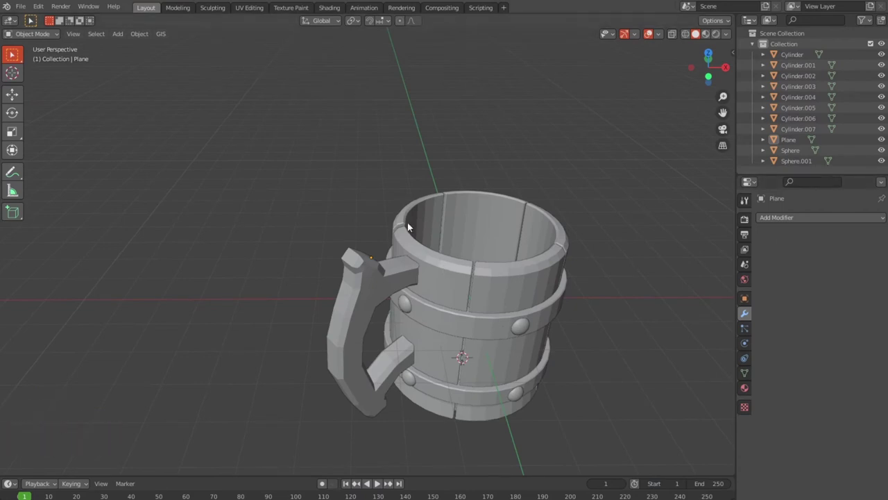
{"action": "middle_click", "coordinate": [382, 191]}
{"action": "scroll", "scroll_direction": "down", "scroll_amount": 3}
{"action": "scroll", "scroll_direction": "up", "scroll_amount": 3}
{"action": "key", "text": "KP_1"}
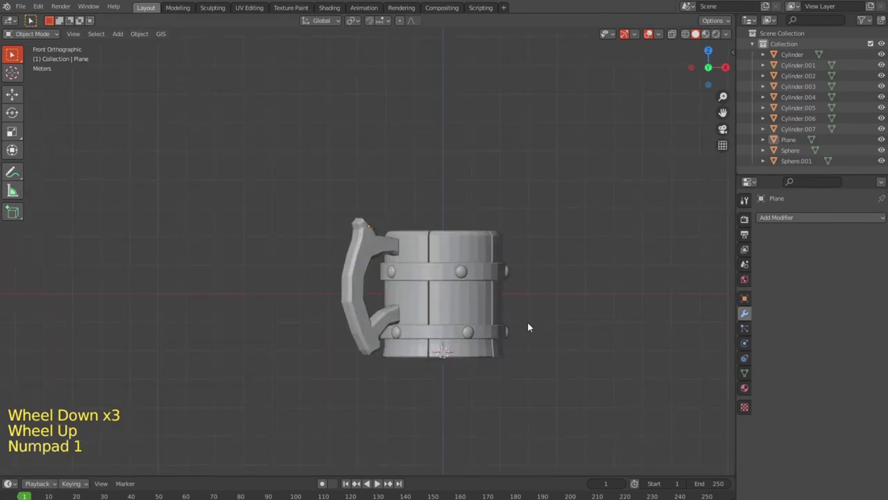
{"action": "left_click", "coordinate": [526, 370]}
{"action": "key", "text": "a"}
{"action": "key", "text": "g"}
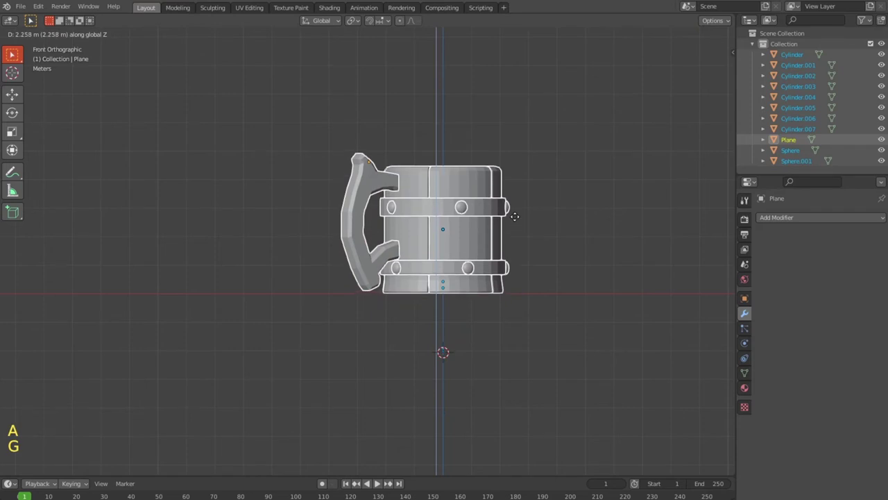
{"action": "key", "text": "ctrl+a"}
{"action": "left_click", "coordinate": [592, 322]}
Orbit around the tankard to inspect the handle attachment, bands and rivets from all sides
{"action": "middle_click", "coordinate": [556, 291]}
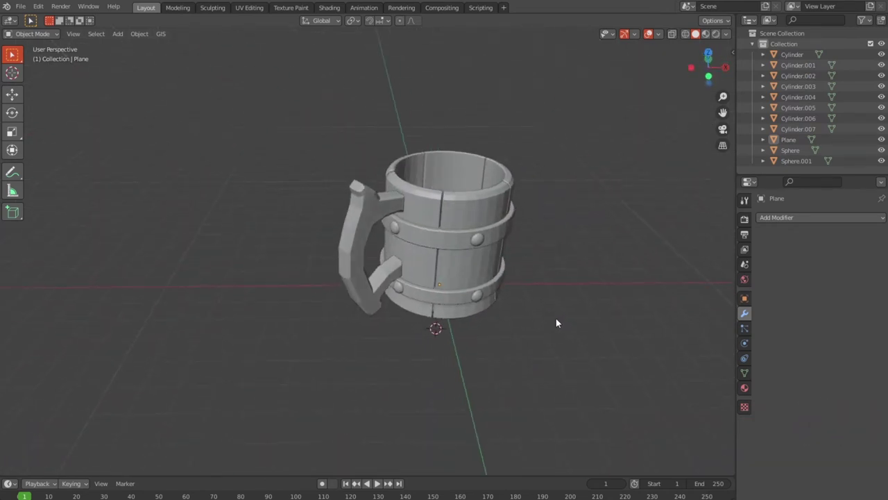
{"action": "middle_click", "coordinate": [559, 297]}
{"action": "scroll", "scroll_direction": "up", "scroll_amount": 3}
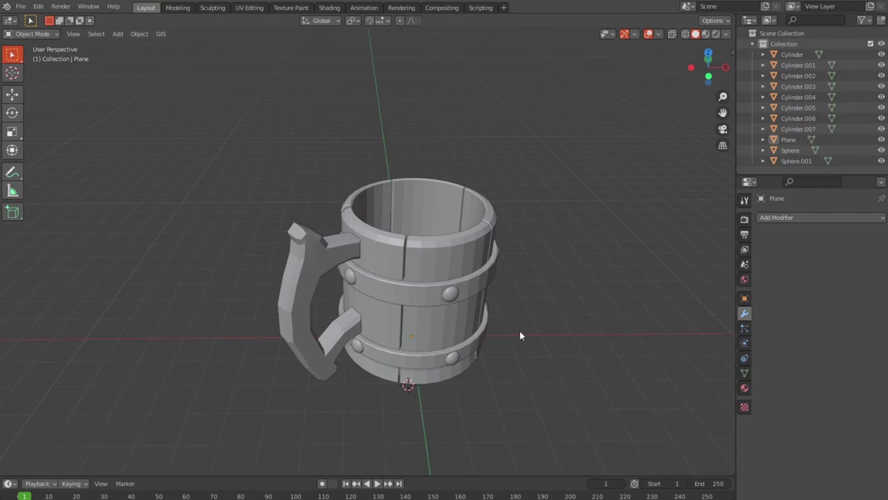
{"action": "scroll", "scroll_direction": "up", "scroll_amount": 3}
{"action": "middle_click", "coordinate": [573, 342]}
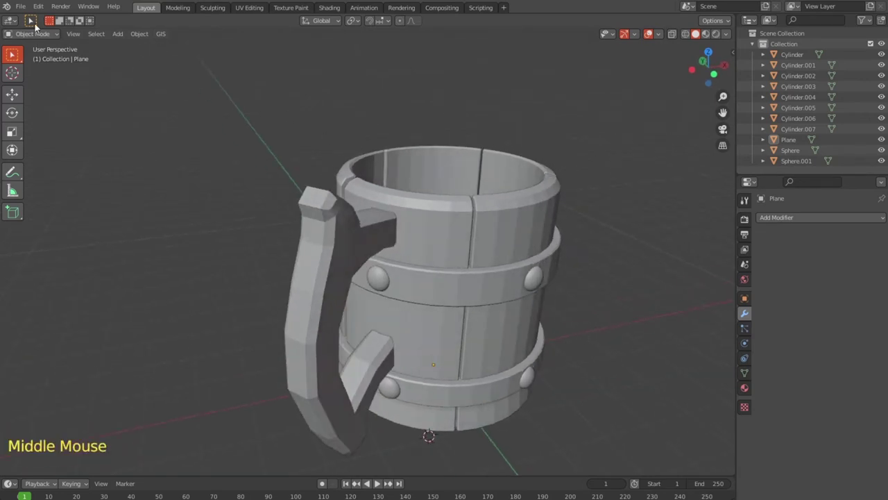
{"action": "left_click", "coordinate": [32, 6]}
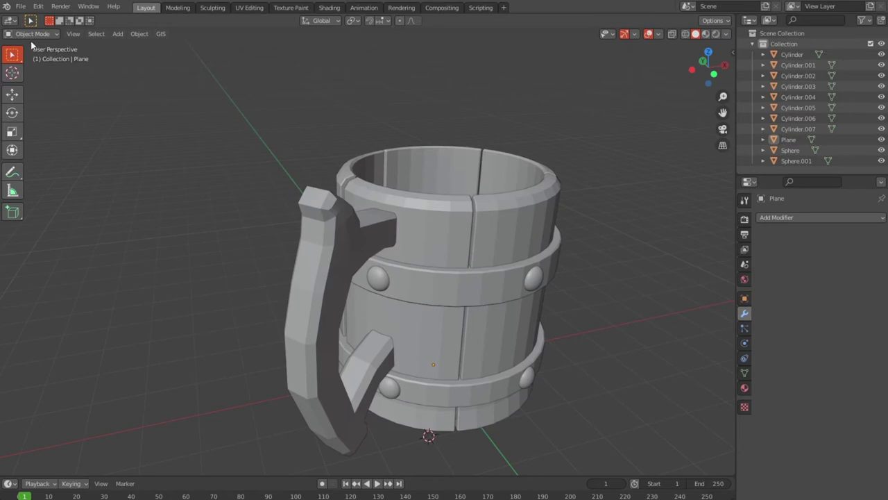
{"action": "left_click", "coordinate": [21, 6]}
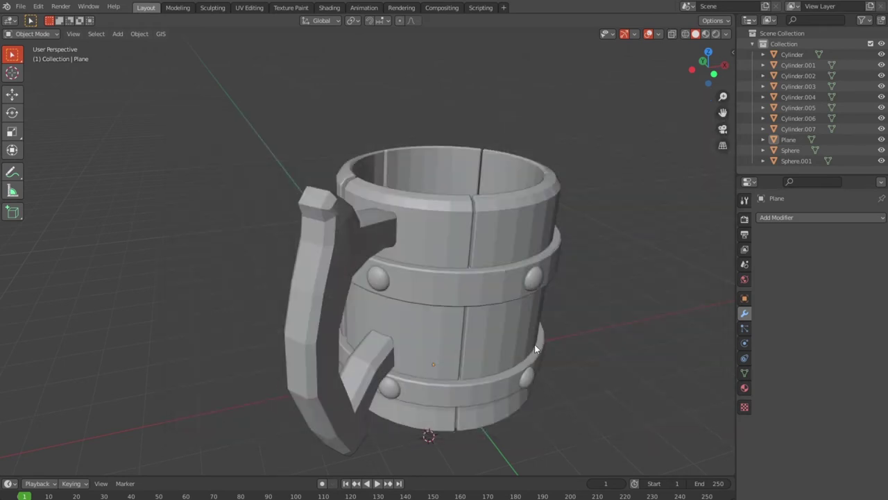
{"action": "scroll", "scroll_direction": "down", "scroll_amount": 3}
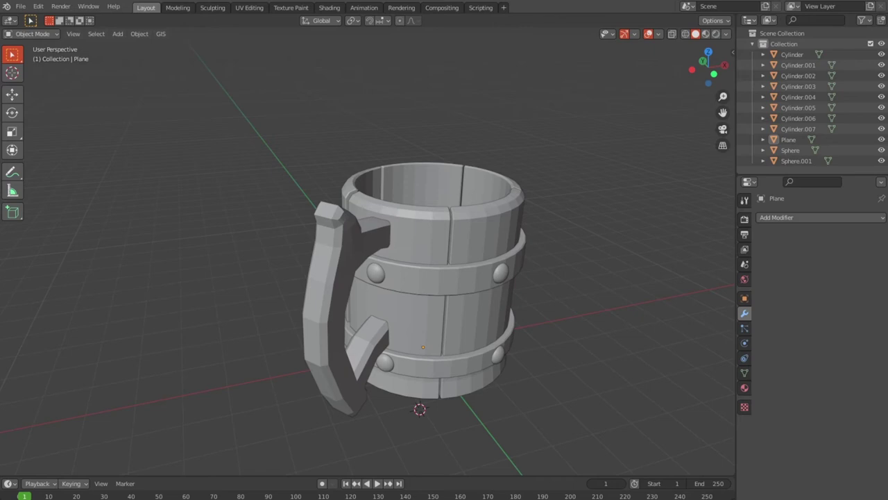
{"action": "middle_click", "coordinate": [516, 310]}
{"action": "scroll", "scroll_direction": "up", "scroll_amount": 3}
{"action": "scroll", "scroll_direction": "down", "scroll_amount": 3}
{"action": "middle_click", "coordinate": [567, 333]}
{"action": "middle_click", "coordinate": [560, 314]}
{"action": "middle_click", "coordinate": [502, 333]}
{"action": "scroll", "scroll_direction": "up", "scroll_amount": 3}
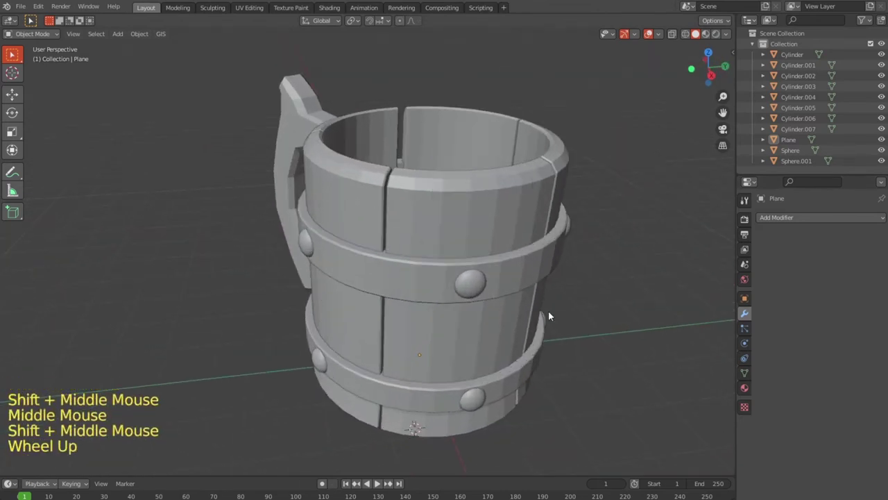
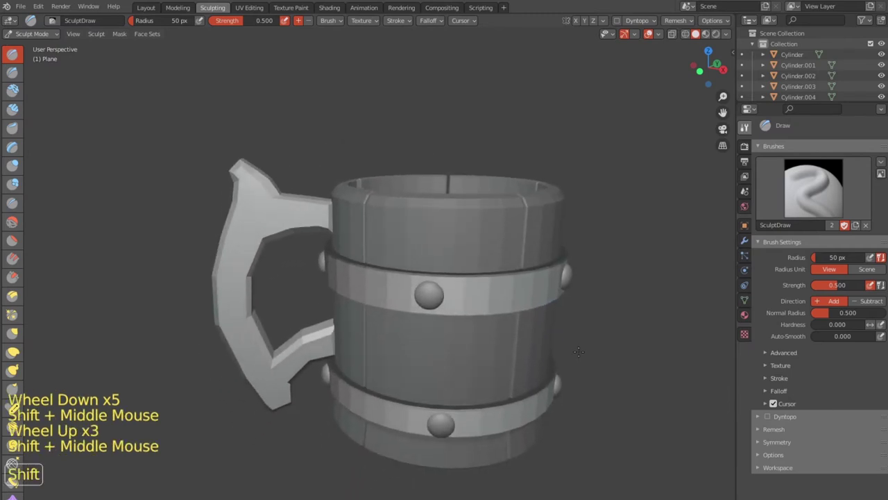
Select every part of the tankard and join them into one single mesh object with Ctrl+J
{"action": "scroll", "scroll_direction": "up", "scroll_amount": 3}
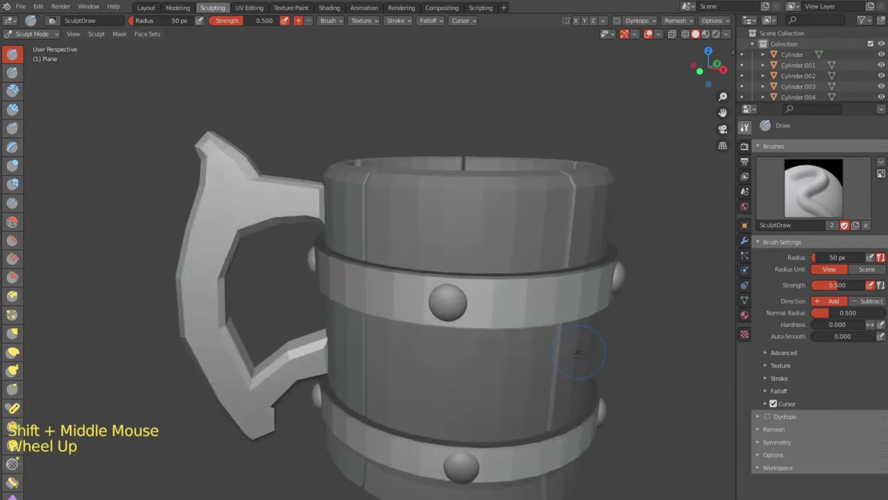
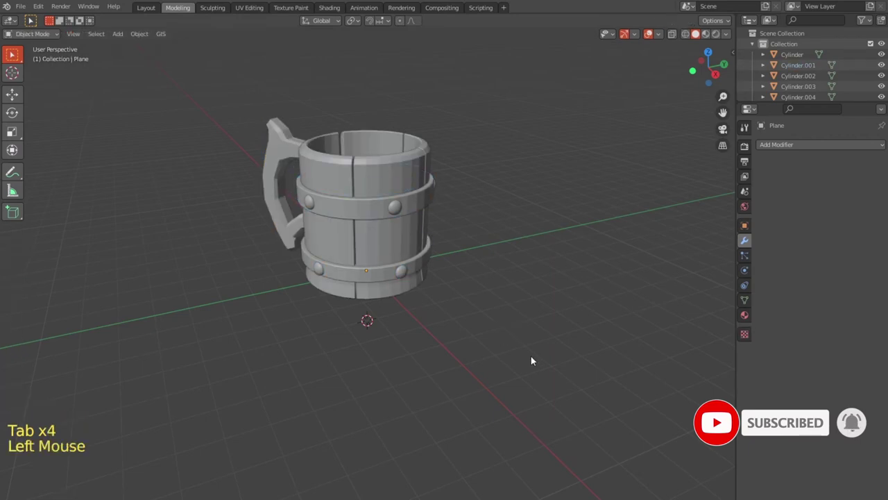
{"action": "key", "text": "a"}
{"action": "key", "text": "ctrl+j"}
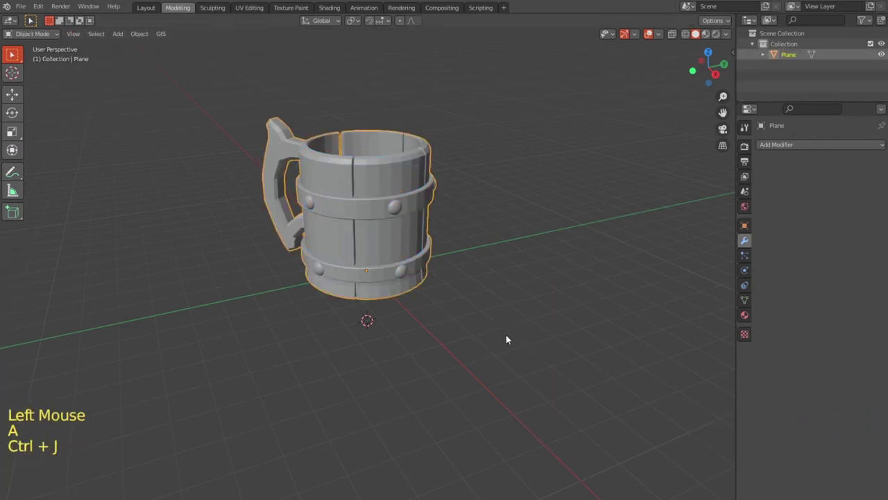
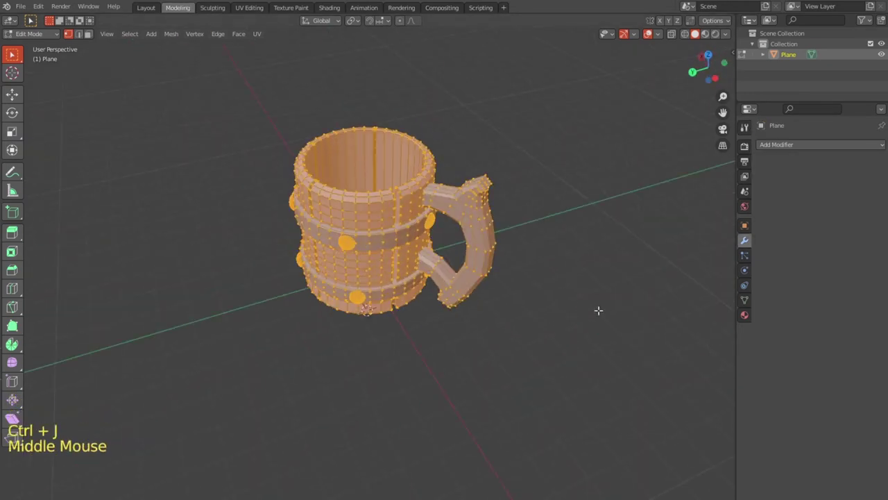
Bring the joined tankard into Sculpt Mode with the Draw brush, zooming to frame it
{"action": "key", "text": "ctrl+j"}
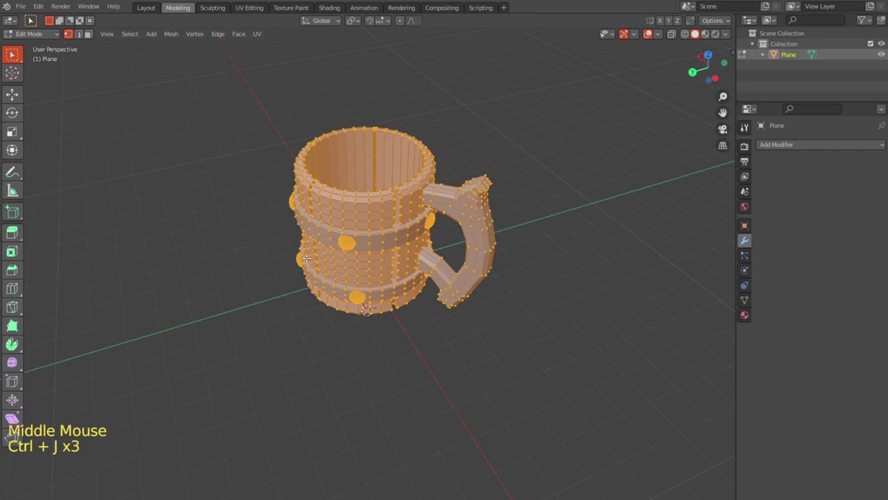
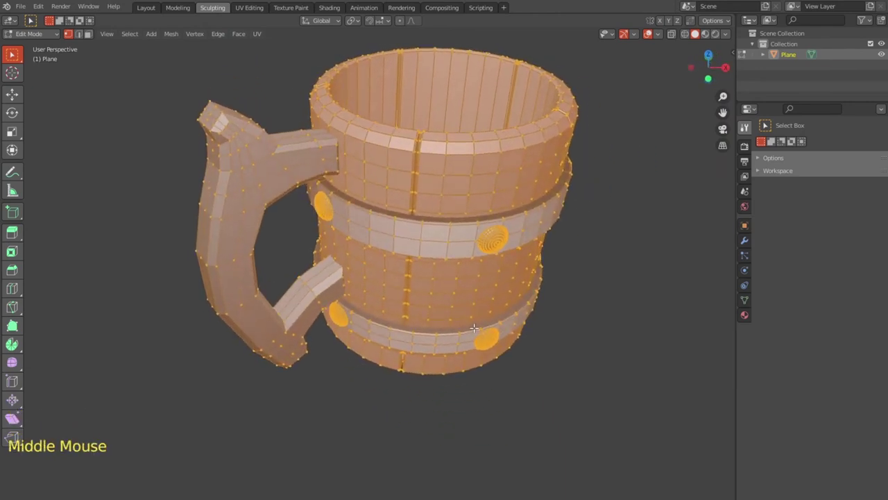
{"action": "scroll", "scroll_direction": "up", "scroll_amount": 3}
{"action": "scroll", "scroll_direction": "down", "scroll_amount": 3}
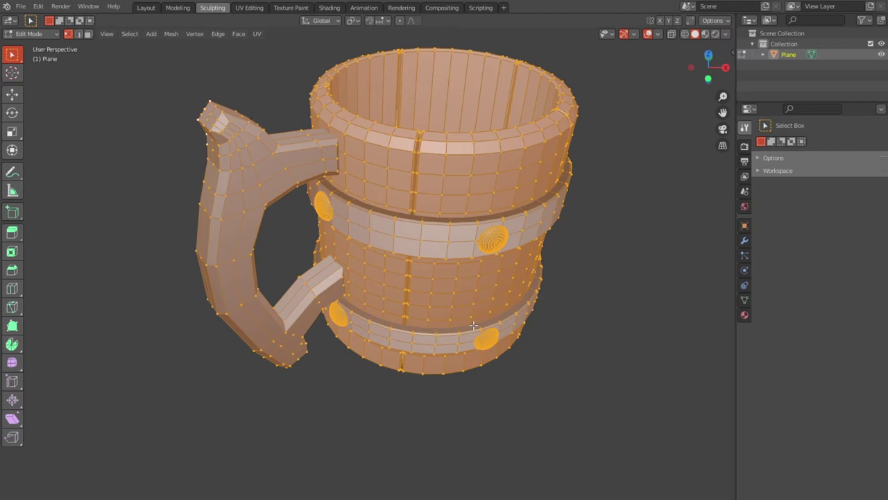
{"action": "scroll", "scroll_direction": "down", "scroll_amount": 3}
{"action": "scroll", "scroll_direction": "up", "scroll_amount": 3}
{"action": "scroll", "scroll_direction": "down", "scroll_amount": 3}
Toggle mesh editing on the joined tankard and orbit to inspect its dense staves, bands and handle
{"action": "key", "text": "Tab"}
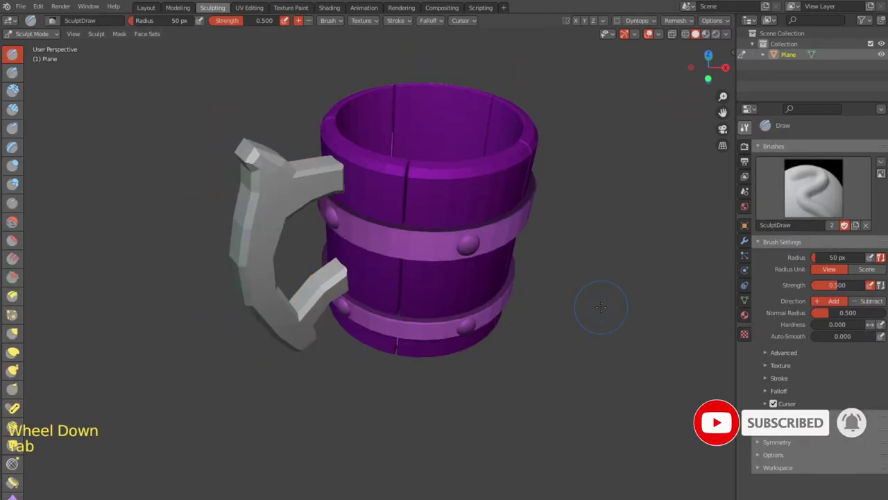
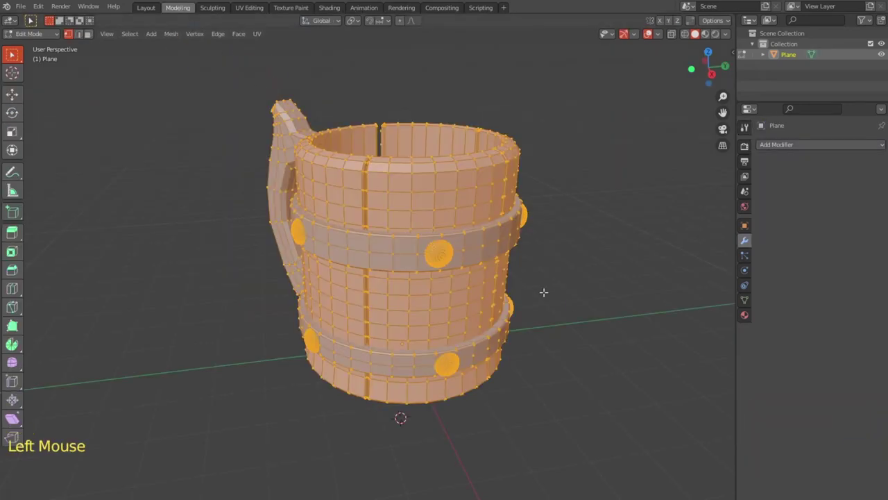
{"action": "key", "text": "Tab"}
{"action": "scroll", "scroll_direction": "down", "scroll_amount": 3}
{"action": "middle_click", "coordinate": [523, 339]}
{"action": "middle_click", "coordinate": [467, 333]}
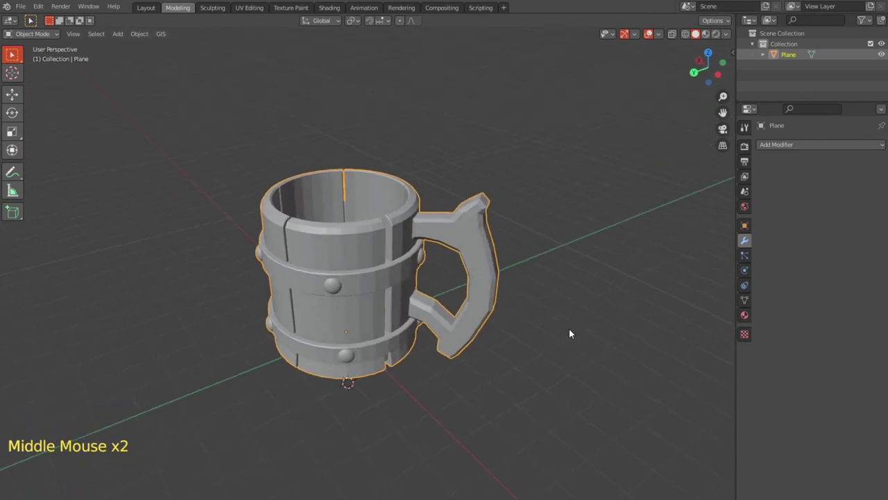
{"action": "scroll", "scroll_direction": "up", "scroll_amount": 3}
{"action": "scroll", "scroll_direction": "down", "scroll_amount": 3}
{"action": "middle_click", "coordinate": [528, 358]}
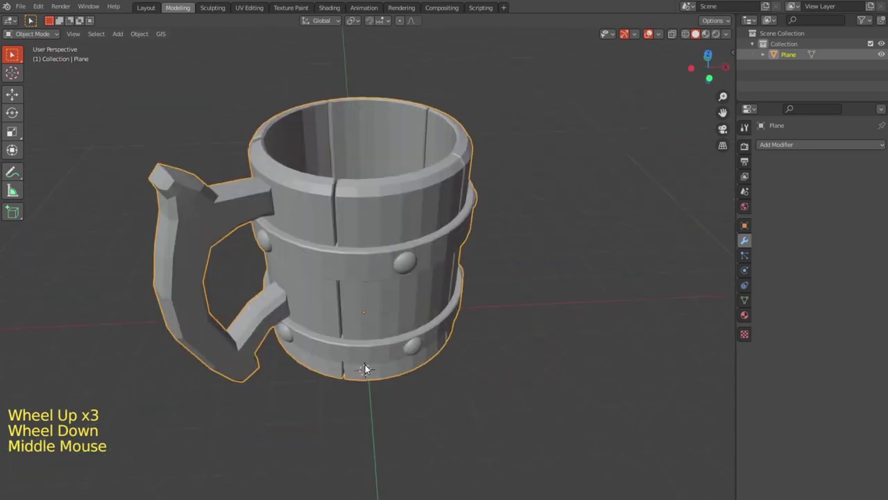
Select the whole tankard mesh in Edit Mode and bring up the interaction mode list
{"action": "key", "text": "Tab"}
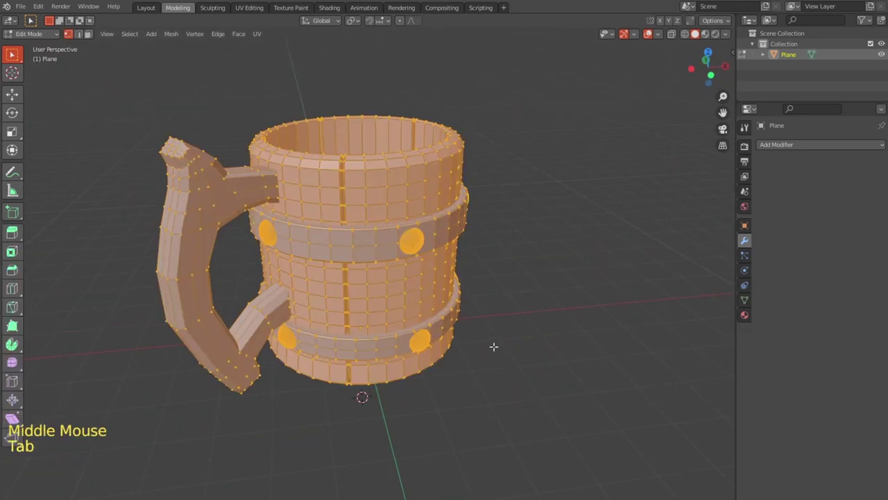
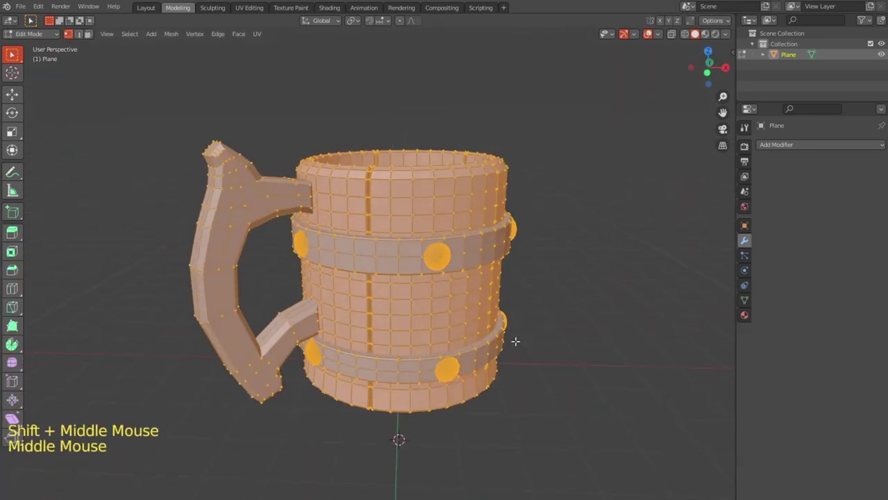
{"action": "left_click", "coordinate": [48, 42]}
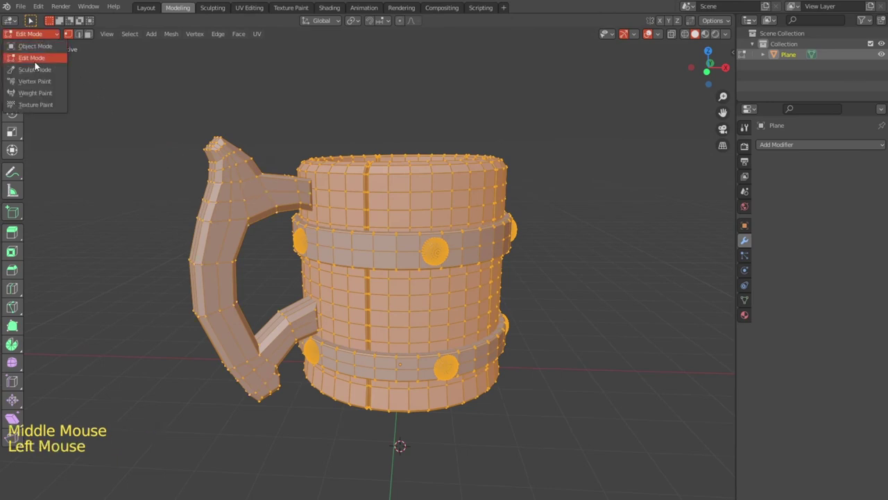
Add a Subdivision Surface modifier to the tankard so the whole mug appears smoothed
{"action": "scroll", "scroll_direction": "up", "scroll_amount": 3}
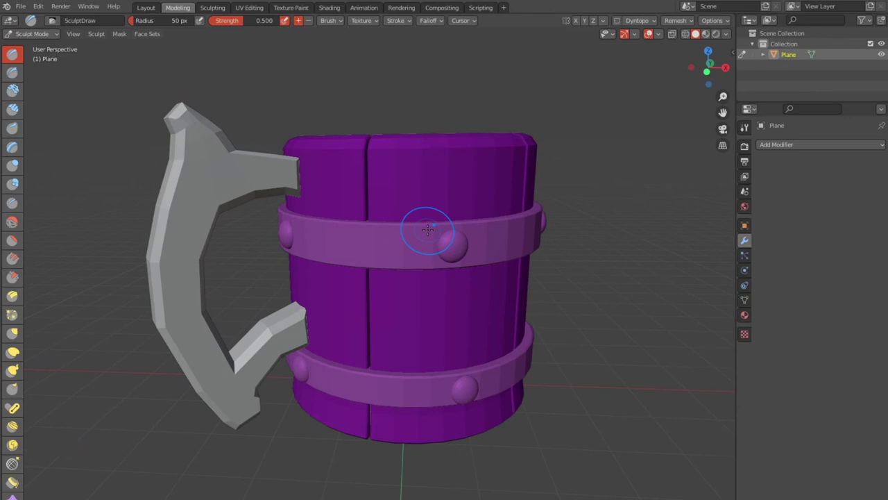
{"action": "scroll", "scroll_direction": "up", "scroll_amount": 3}
{"action": "scroll", "scroll_direction": "up", "scroll_amount": 3}
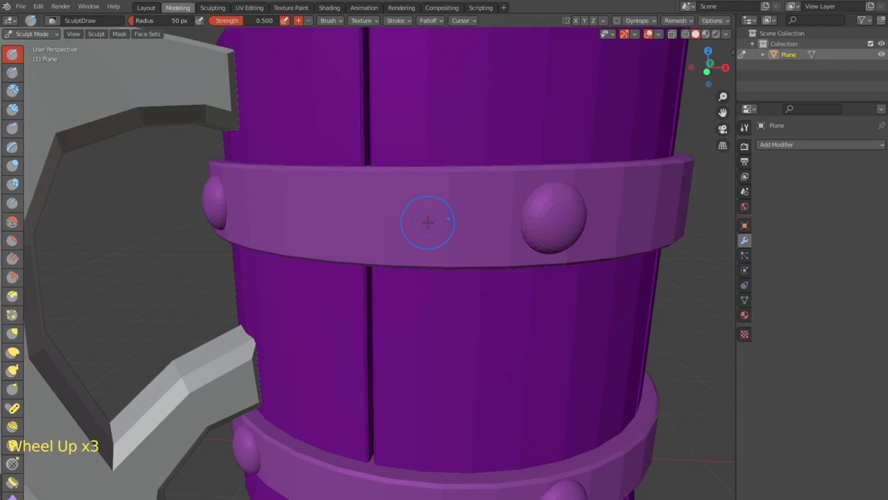
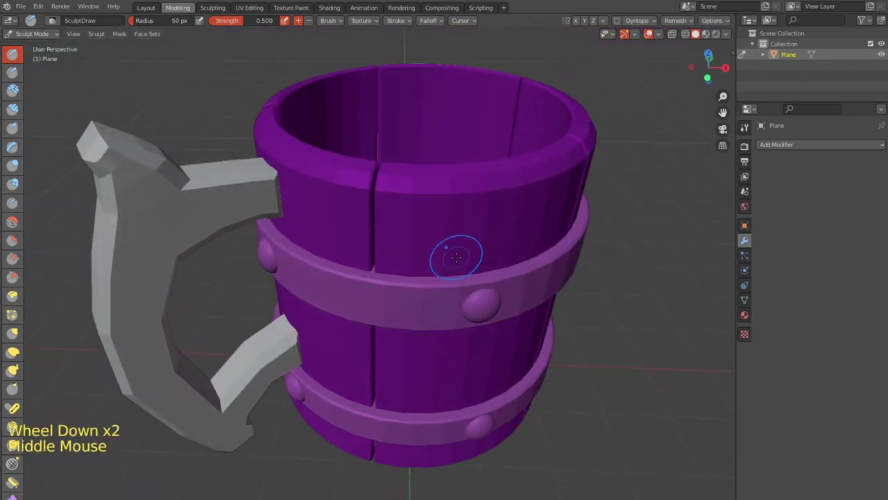
{"action": "scroll", "scroll_direction": "up", "scroll_amount": 3}
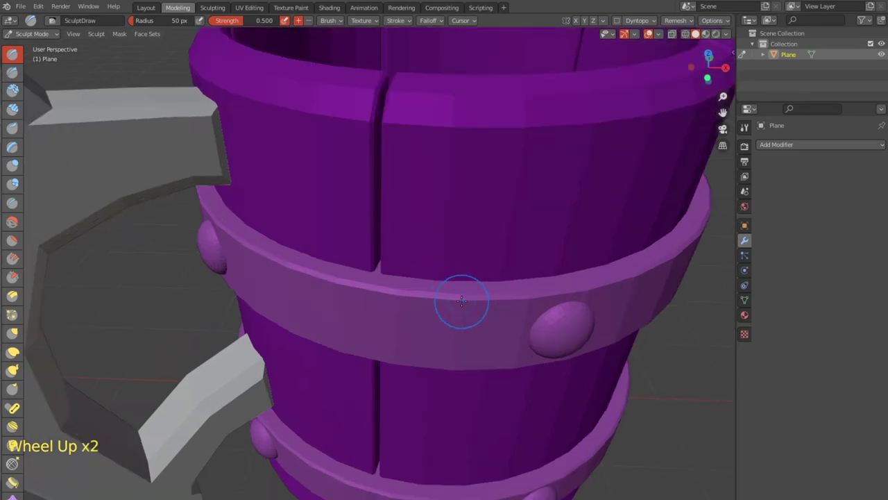
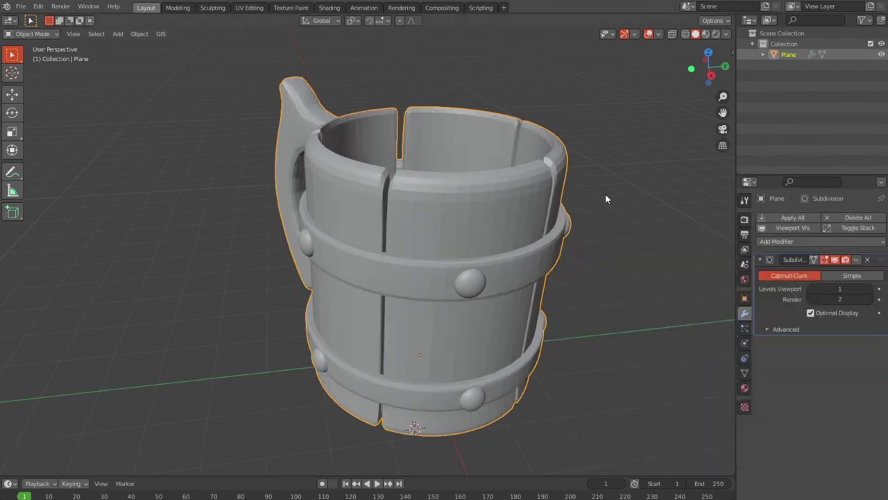
Enter Edit Mode on the smoothed tankard and zoom to the handle's upper joint edge loop
{"action": "scroll", "scroll_direction": "down", "scroll_amount": 3}
{"action": "middle_click", "coordinate": [570, 203]}
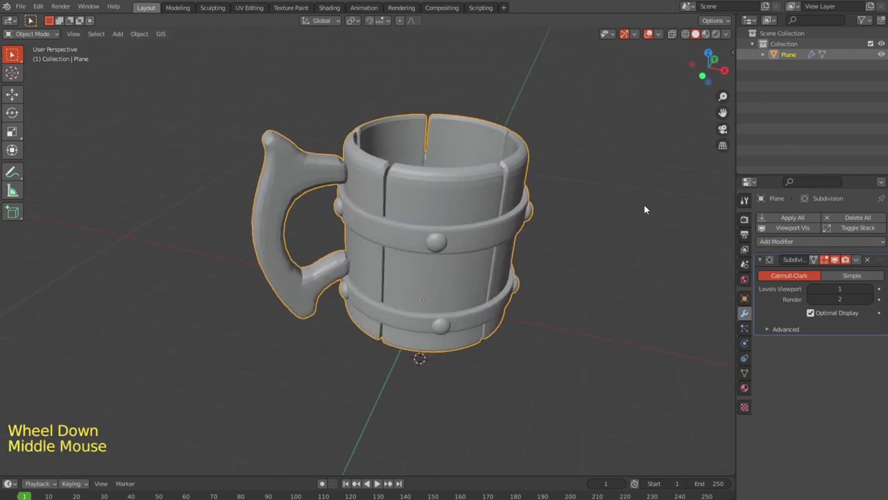
{"action": "scroll", "scroll_direction": "up", "scroll_amount": 3}
{"action": "key", "text": "Tab"}
{"action": "scroll", "scroll_direction": "up", "scroll_amount": 3}
Slide the upper handle joint's edge loop toward the mug, then orbit to the lower joint
{"action": "key", "text": "ctrl+r"}
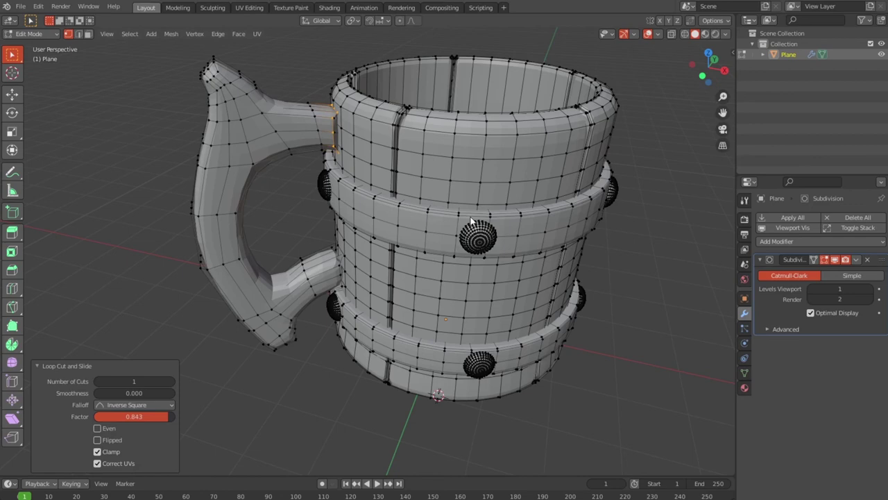
{"action": "key", "text": "Tab"}
{"action": "scroll", "scroll_direction": "down", "scroll_amount": 3}
{"action": "middle_click", "coordinate": [453, 243]}
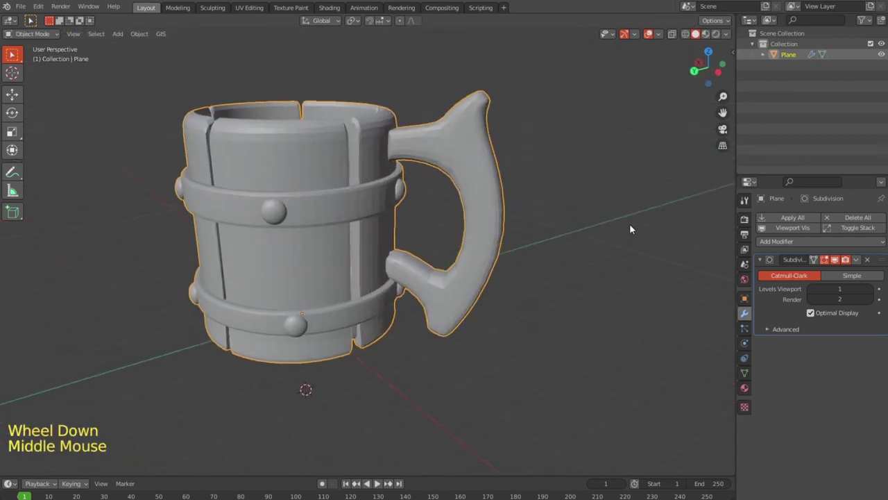
{"action": "scroll", "scroll_direction": "up", "scroll_amount": 3}
{"action": "middle_click", "coordinate": [331, 284]}
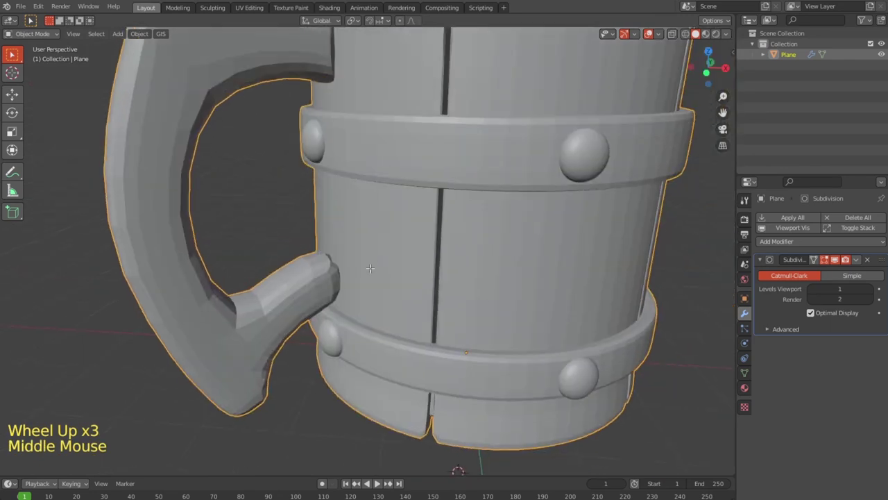
Slide the lower handle joint's edge loop toward the mug and view the smoothed tankard in Object Mode
{"action": "key", "text": "Tab"}
{"action": "key", "text": "ctrl+r"}
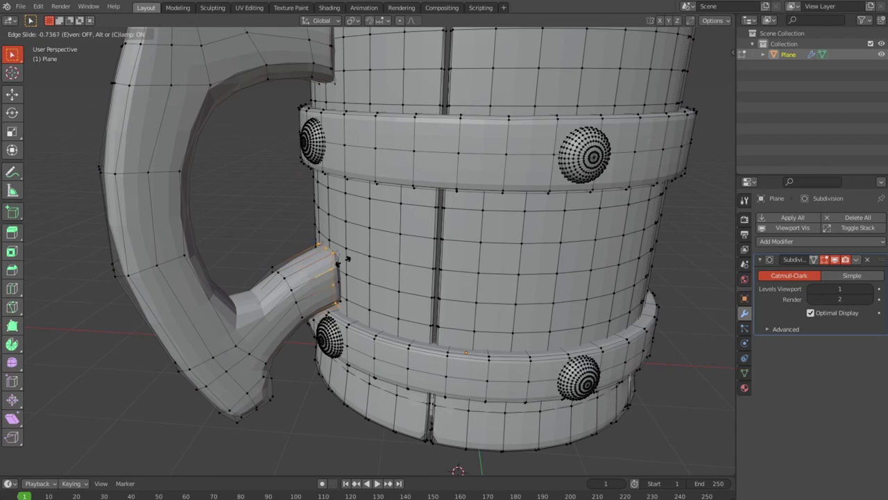
{"action": "key", "text": "Tab"}
{"action": "scroll", "scroll_direction": "down", "scroll_amount": 3}
{"action": "middle_click", "coordinate": [494, 243]}
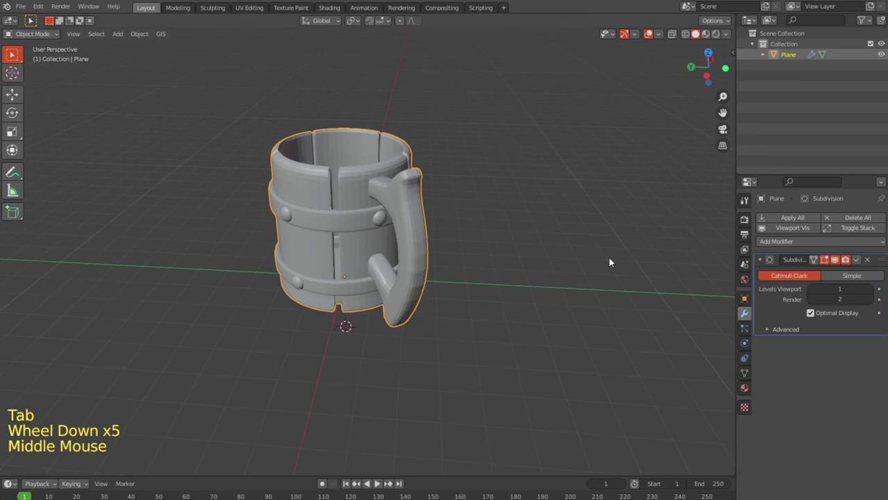
Raise the Subdivision modifier's viewport level to 2 and apply it so the smoothing becomes real geometry
{"action": "scroll", "scroll_direction": "up", "scroll_amount": 3}
{"action": "scroll", "scroll_direction": "down", "scroll_amount": 3}
{"action": "middle_click", "coordinate": [580, 263]}
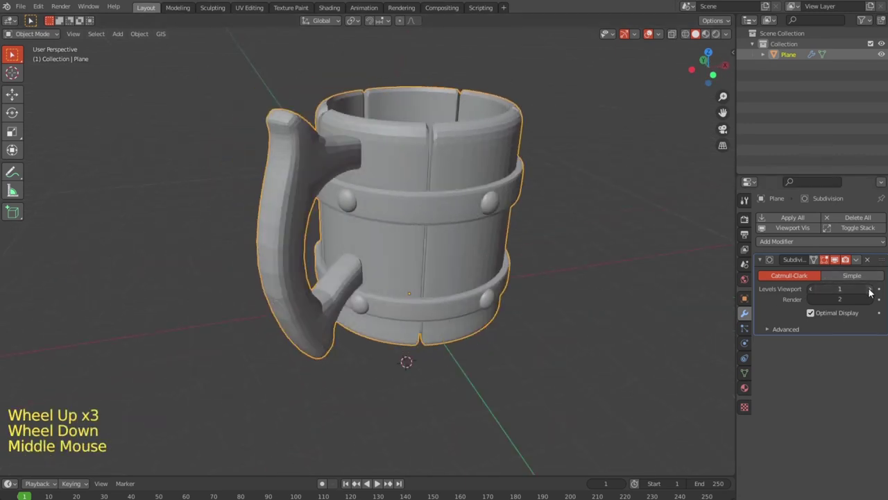
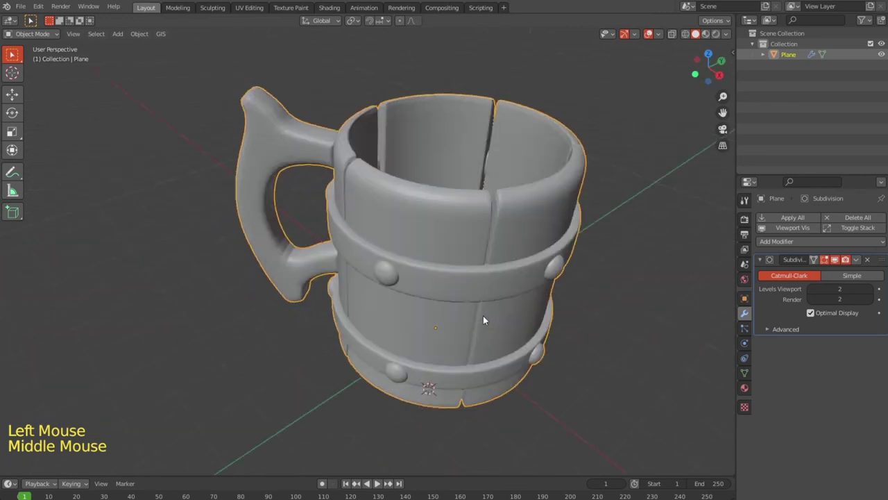
{"action": "middle_click", "coordinate": [447, 296]}
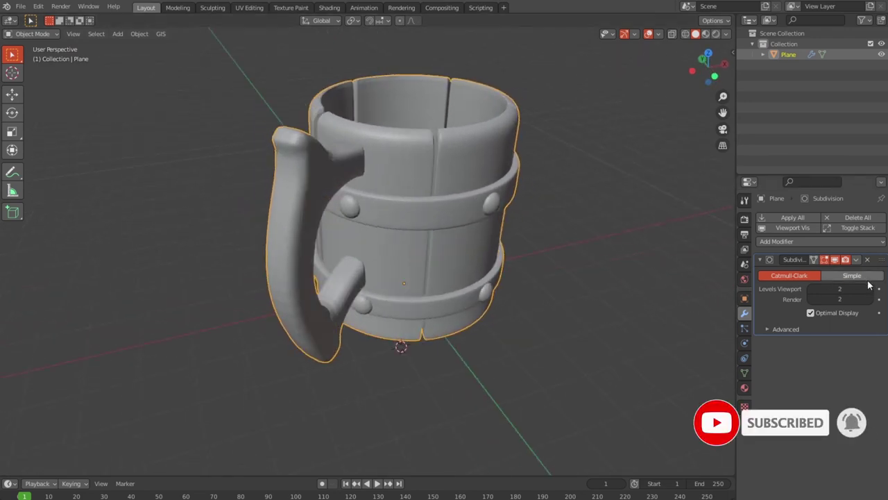
{"action": "left_click", "coordinate": [859, 265]}
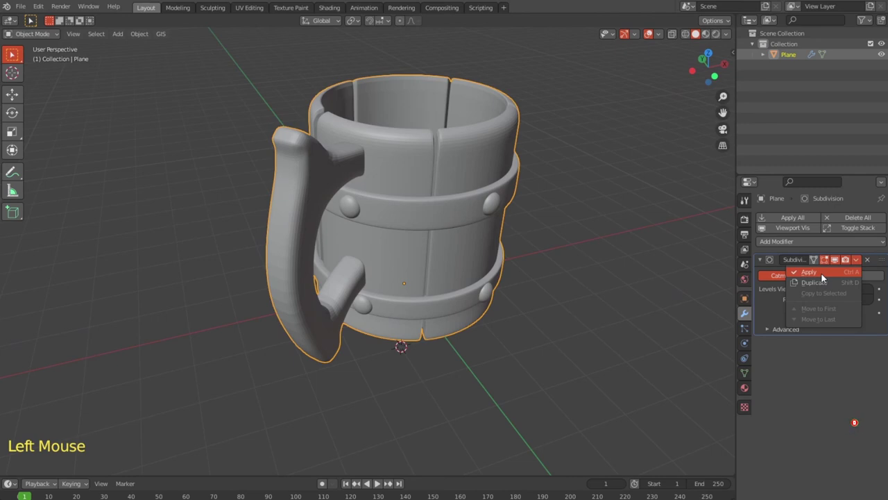
{"action": "middle_click", "coordinate": [556, 328]}
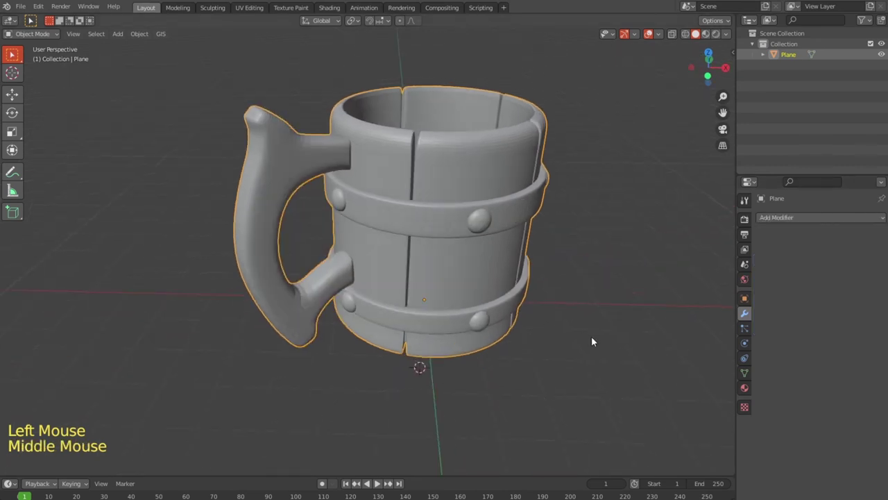
Orbit the permanently smoothed tankard to inspect the handle and side before sculpting
{"action": "scroll", "scroll_direction": "up", "scroll_amount": 3}
{"action": "scroll", "scroll_direction": "down", "scroll_amount": 3}
{"action": "middle_click", "coordinate": [481, 296]}
{"action": "scroll", "scroll_direction": "up", "scroll_amount": 3}
{"action": "scroll", "scroll_direction": "down", "scroll_amount": 3}
{"action": "middle_click", "coordinate": [513, 291]}
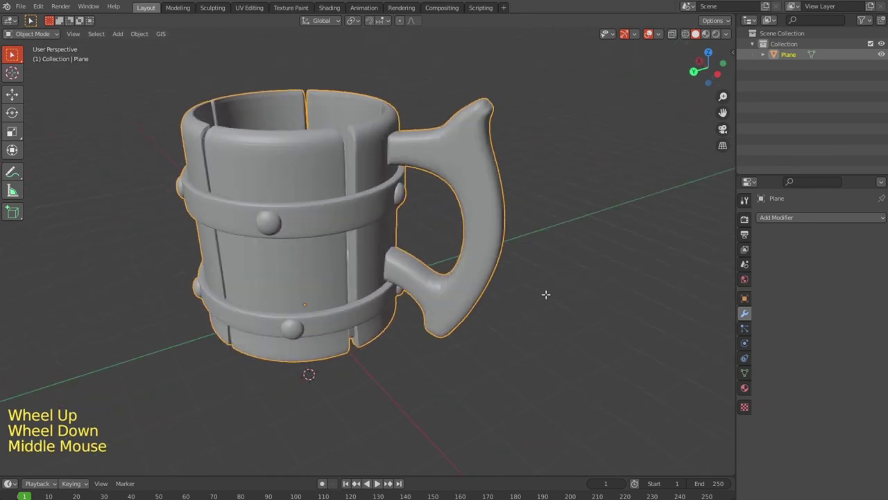
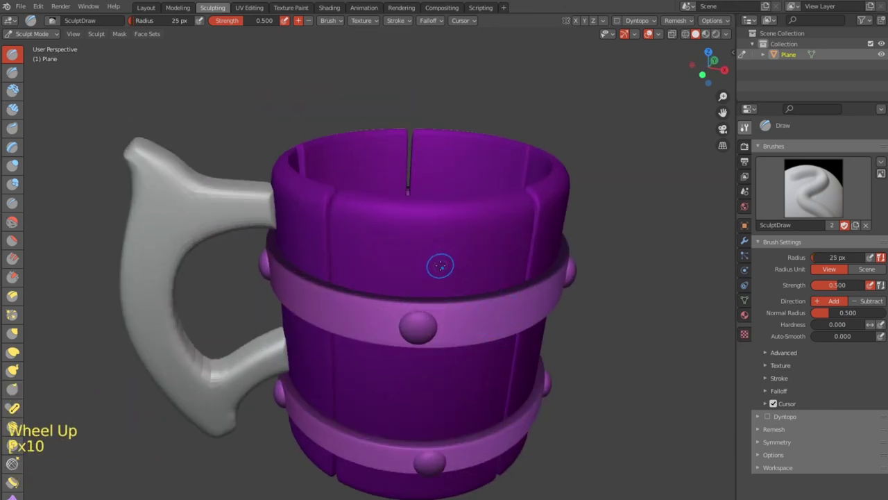
Shrink the sculpt Draw brush radius from 50 px to 19 px for fine plank detail near the rim
{"action": "key", "text": "f"}
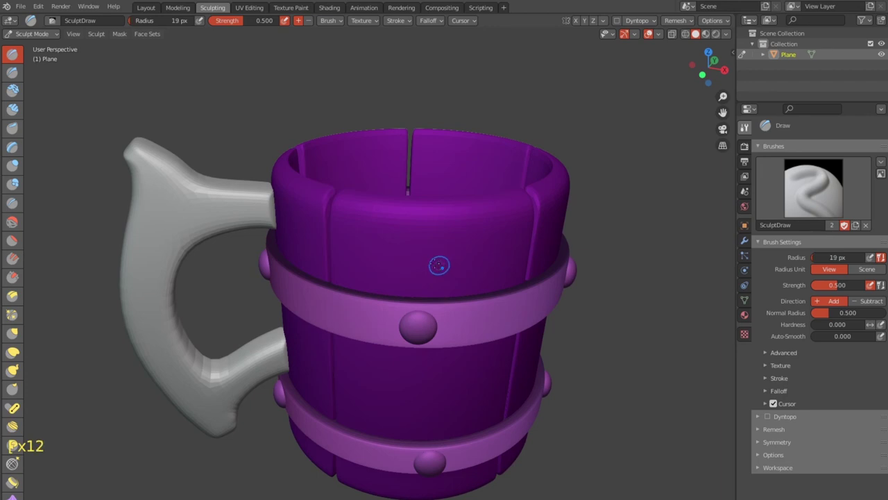
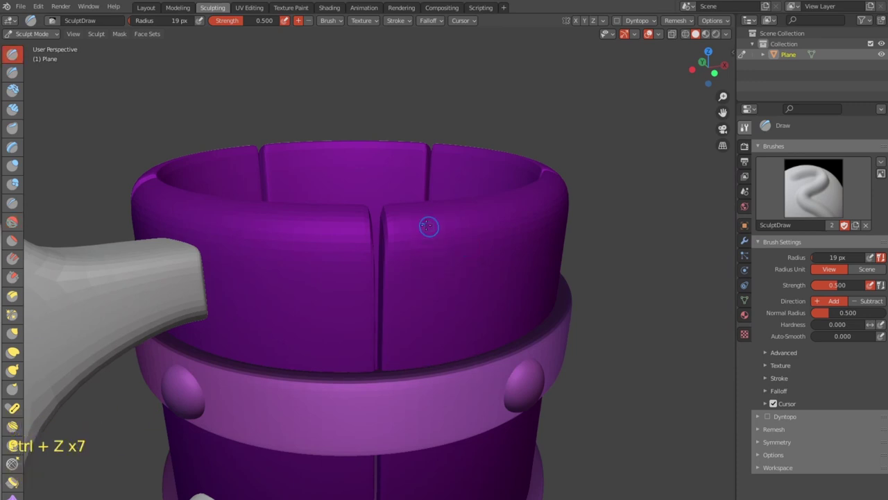
Switch to the Draw Sharp subtract brush at strength 0.673, undoing the test groove strokes
{"action": "left_click", "coordinate": [16, 80]}
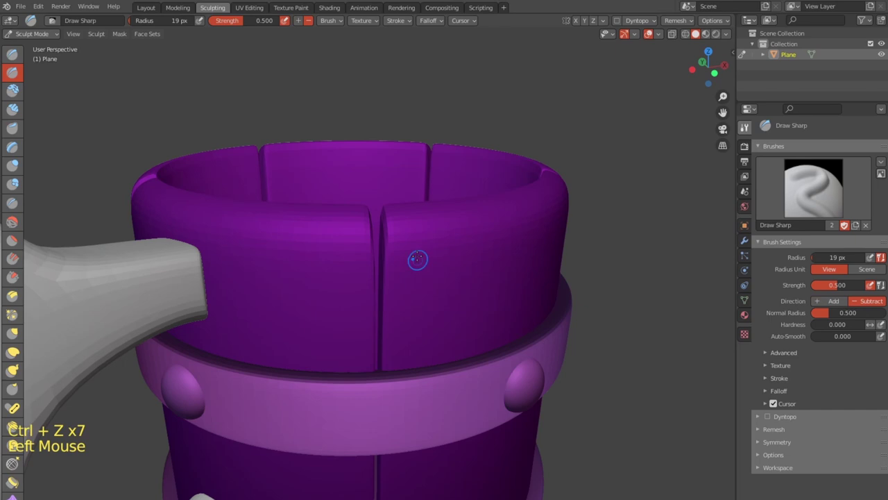
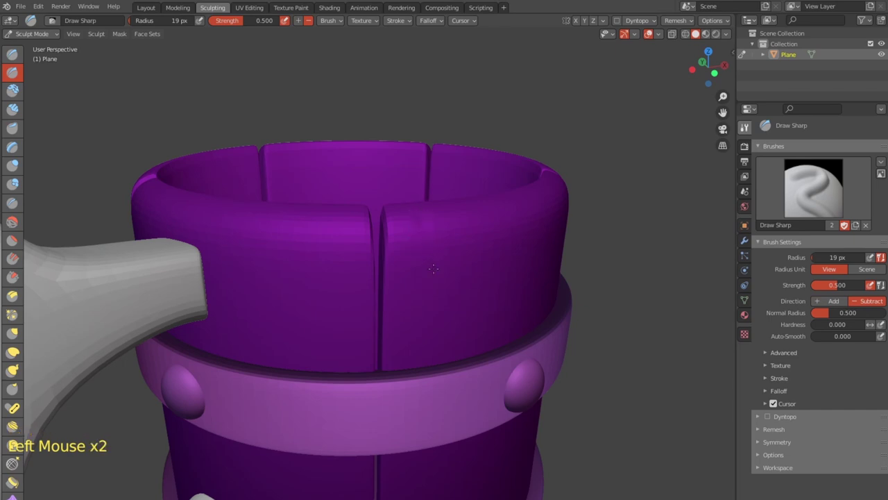
{"action": "key", "text": "ctrl+z"}
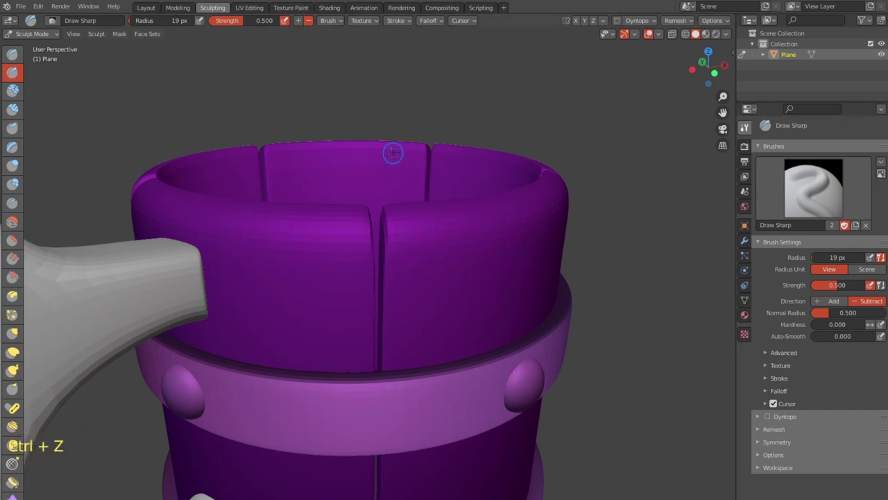
{"action": "key", "text": "shift+f"}
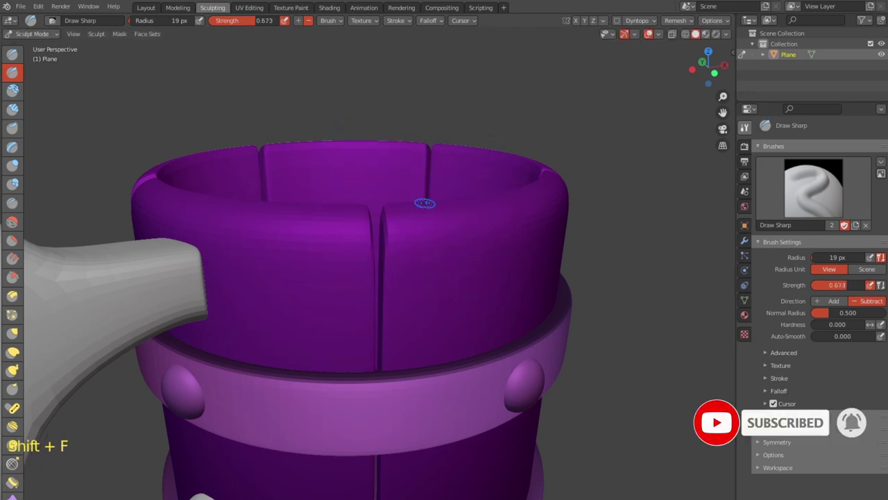
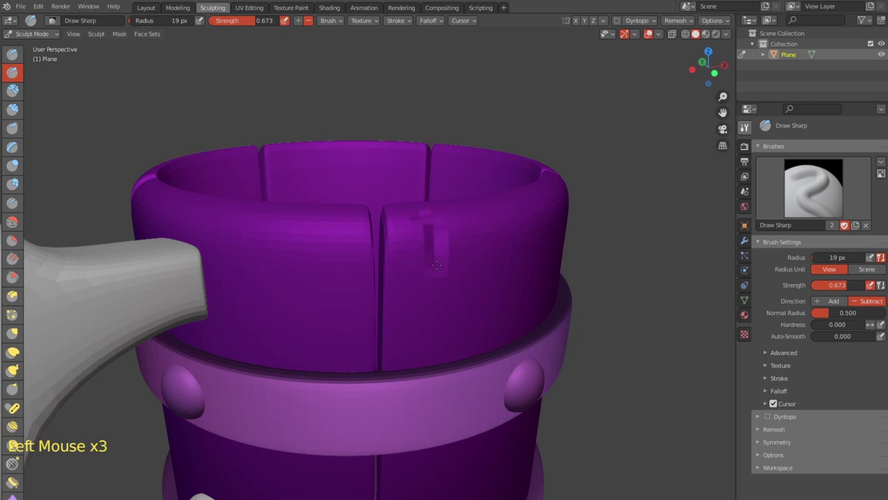
{"action": "key", "text": "ctrl+z"}
{"action": "key", "text": "ctrl+z"}
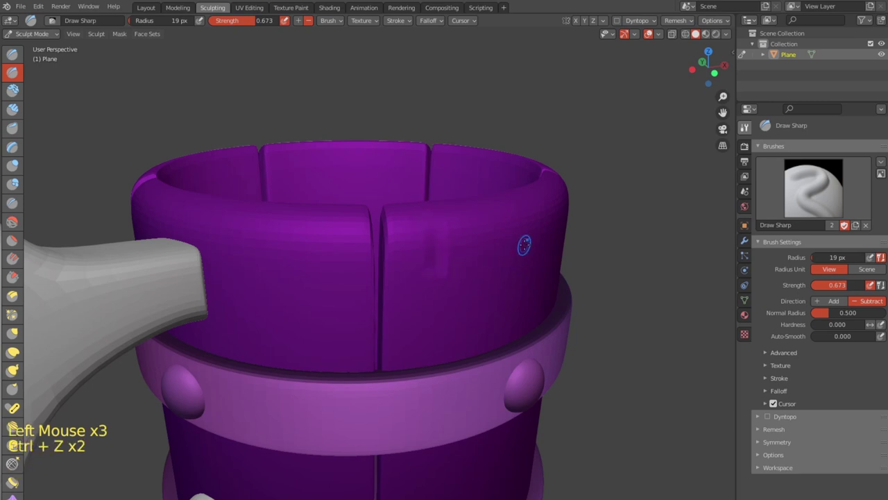
{"action": "key", "text": "ctrl+z"}
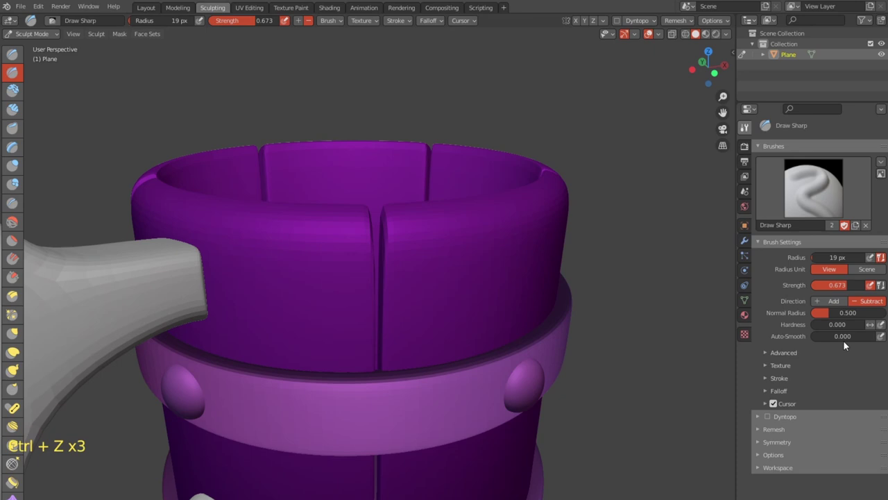